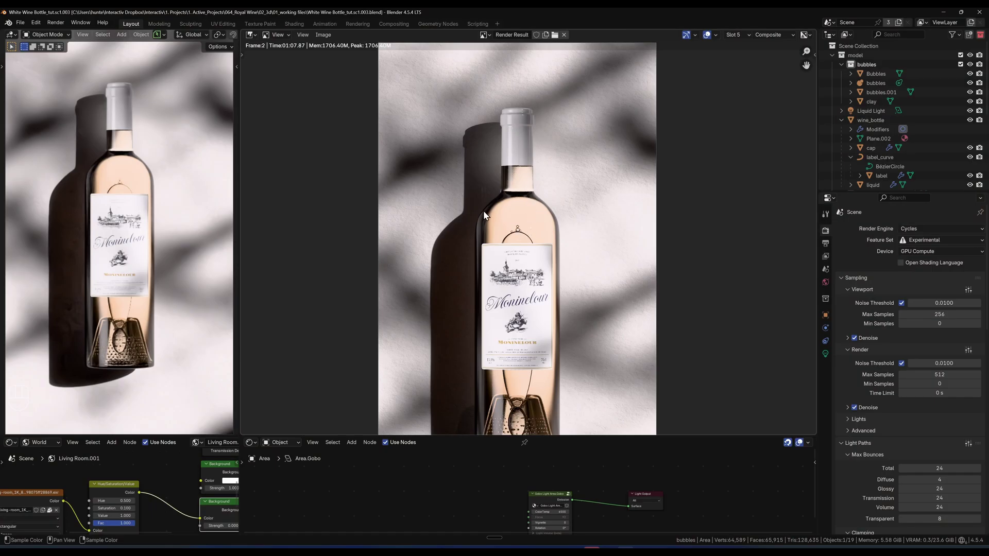
Leave the Render Result and orbit the 3D scene with the backdrop, bottle and gobo light.
left_click_drag(517, 308, 503, 244)
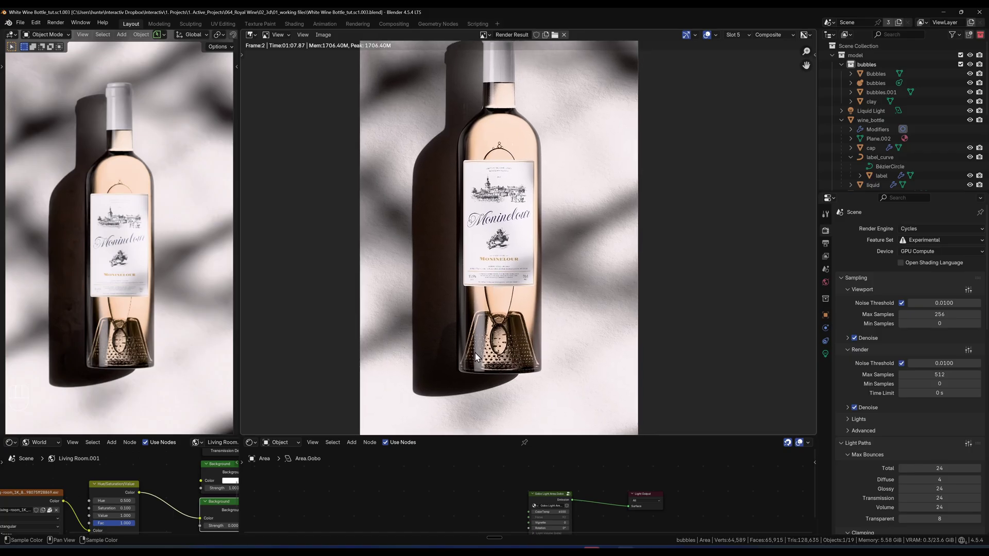
key("Escape")
left_click_drag(501, 318, 461, 252)
left_click_drag(574, 317, 447, 239)
left_click_drag(486, 243, 487, 284)
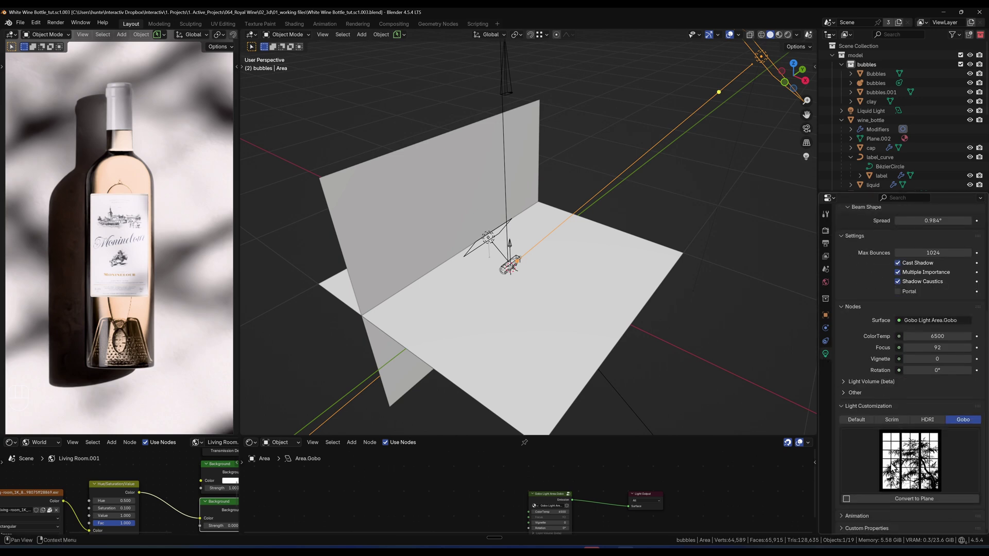
left_click_drag(707, 219, 658, 263)
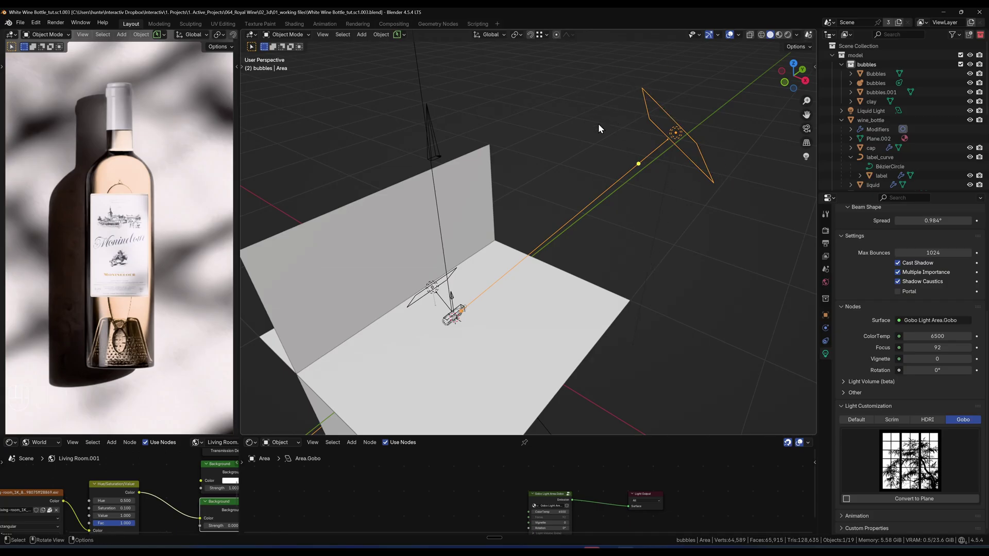
left_click_drag(487, 260, 523, 246)
middle_click(534, 274)
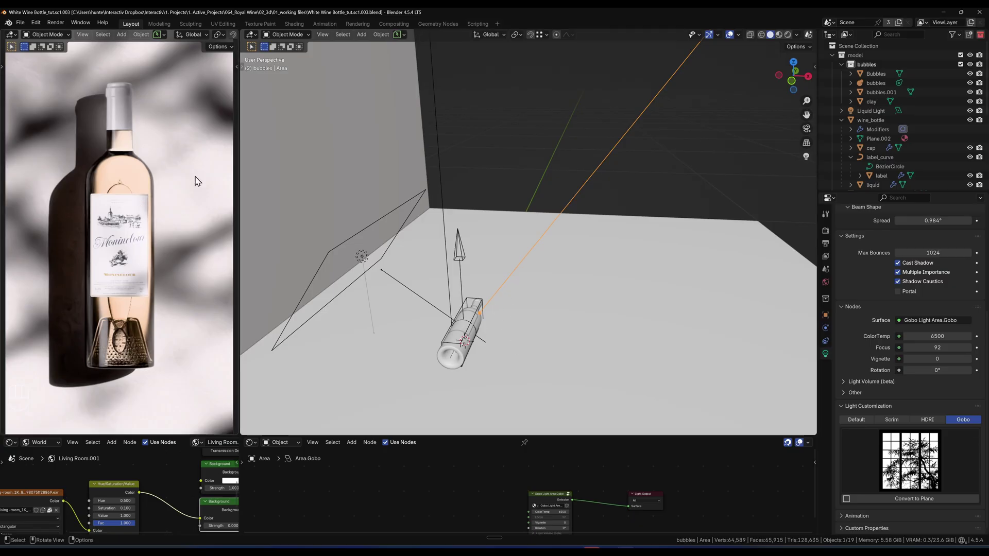
left_click_drag(149, 155, 43, 243)
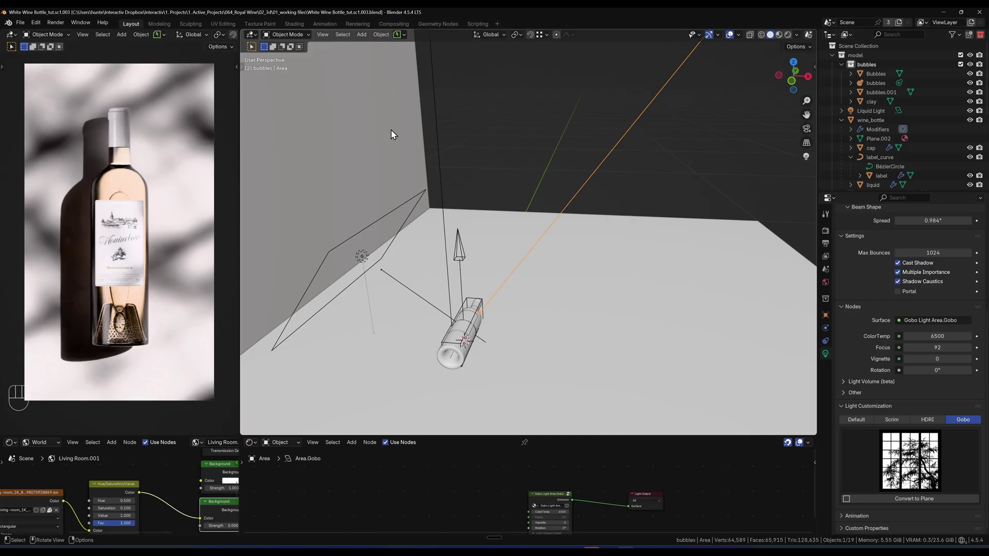
left_click(366, 116)
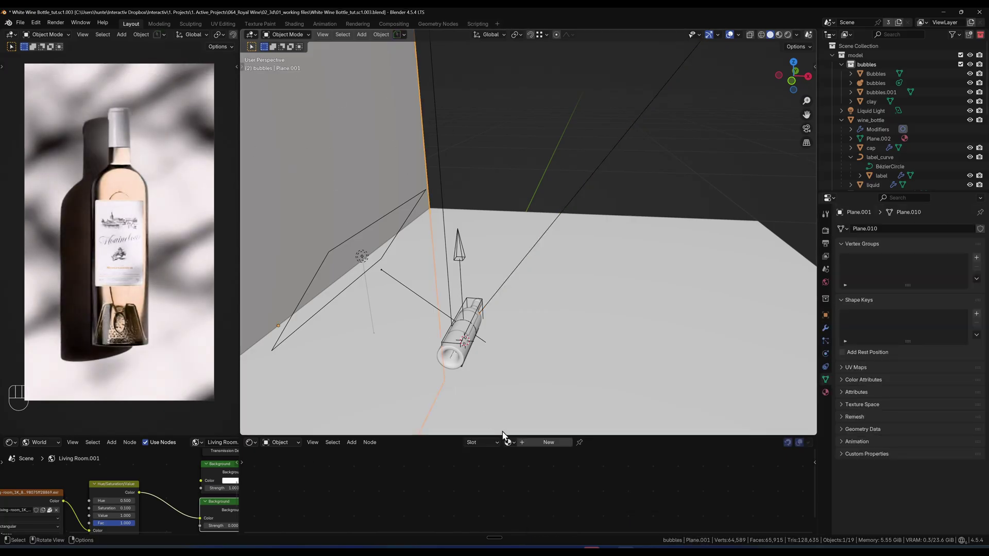
left_click(554, 448)
left_click_drag(529, 481, 77, 149)
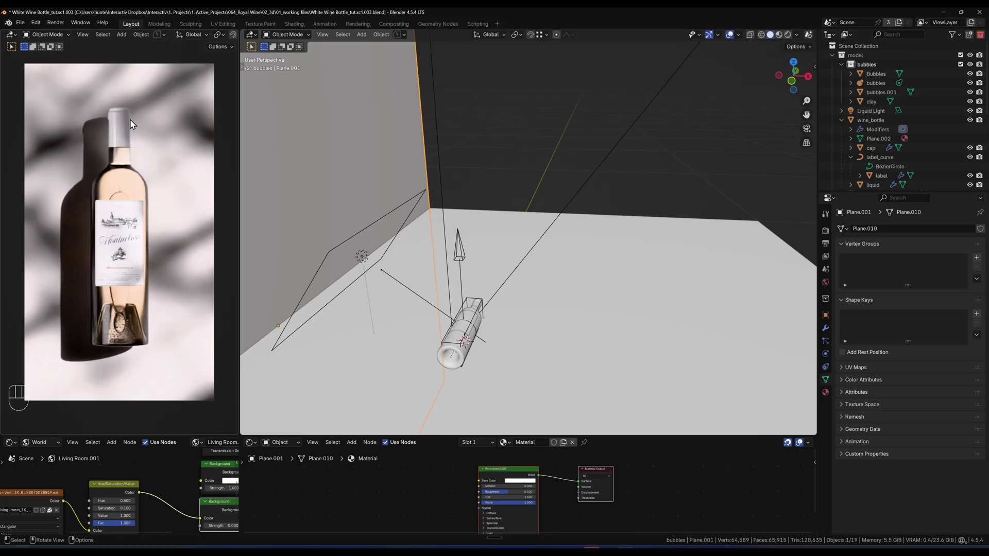
left_click_drag(365, 254, 422, 265)
left_click_drag(478, 268, 451, 258)
left_click_drag(427, 257, 504, 268)
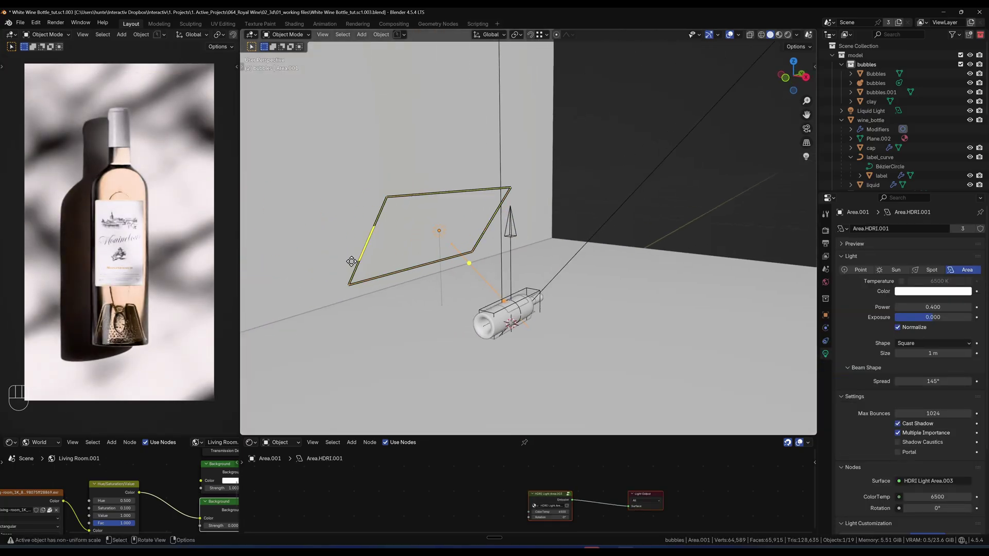
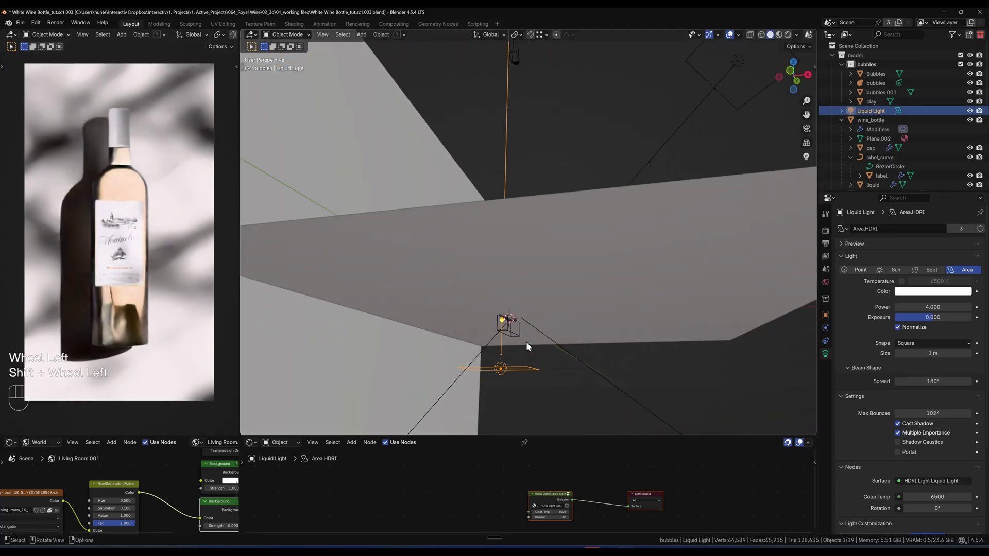
Zoom in on the gobo light to inspect it, then orbit back toward the bottle.
left_click_drag(531, 332, 572, 194)
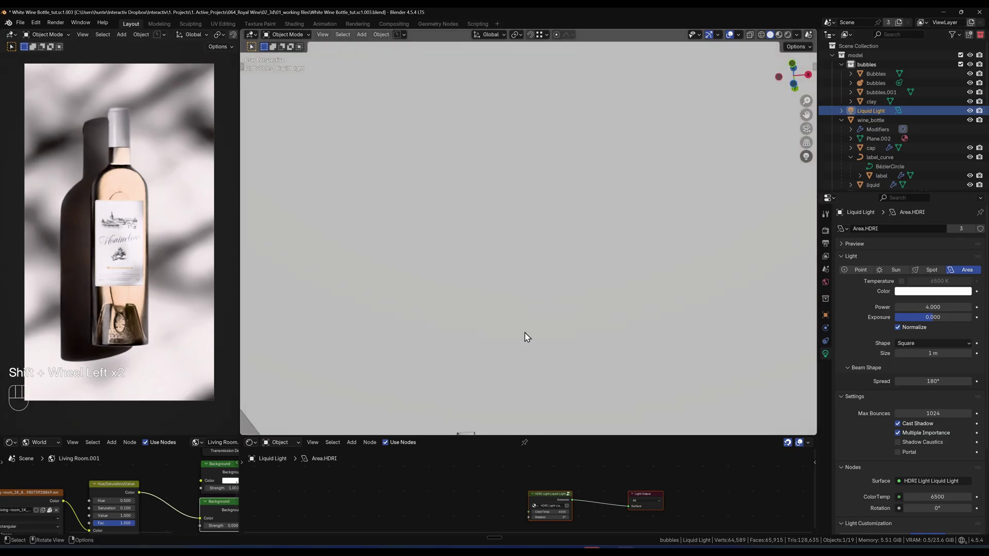
left_click_drag(526, 356, 574, 157)
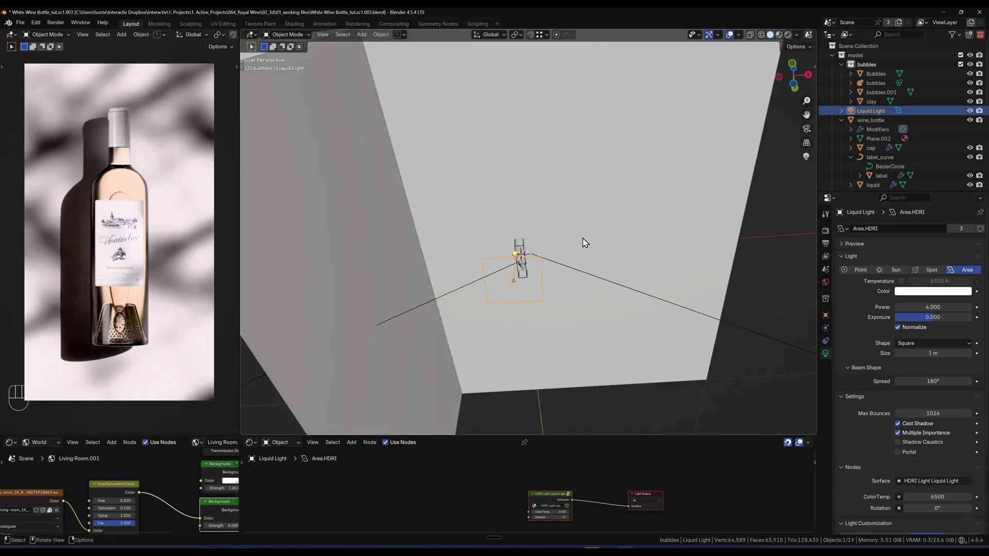
left_click_drag(569, 192, 562, 310)
left_click_drag(532, 195, 510, 289)
left_click_drag(514, 295, 454, 295)
Select the wine_bottle object so its glass material nodes appear in the Shader Editor.
left_click(552, 269)
left_click(555, 268)
middle_click(477, 263)
left_click(471, 267)
left_click_drag(501, 289, 536, 267)
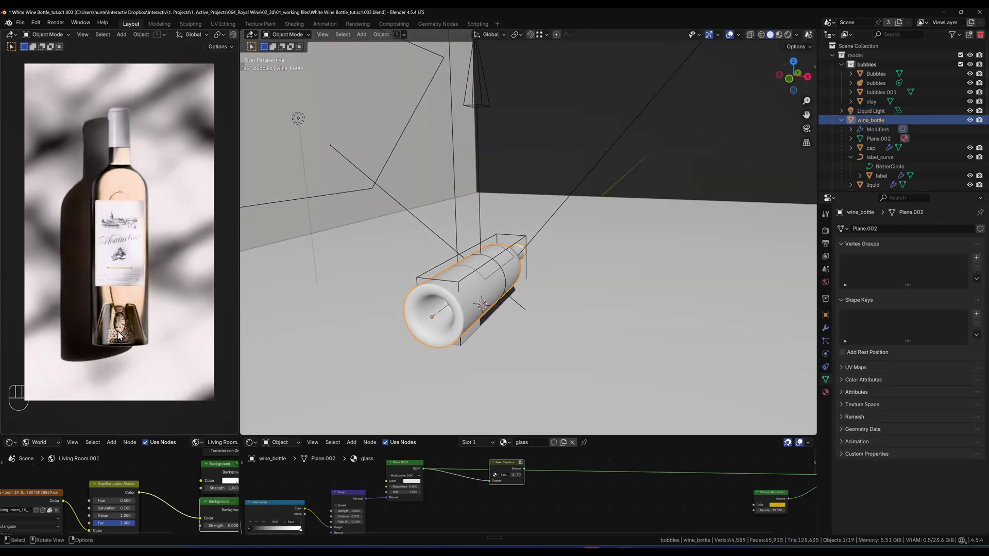
left_click_drag(495, 301, 474, 281)
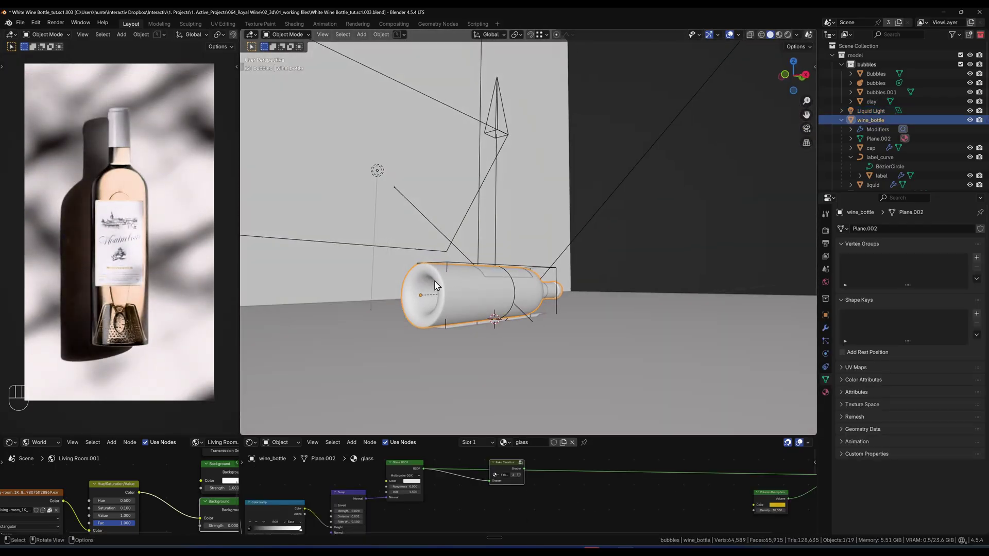
left_click_drag(131, 173, 132, 225)
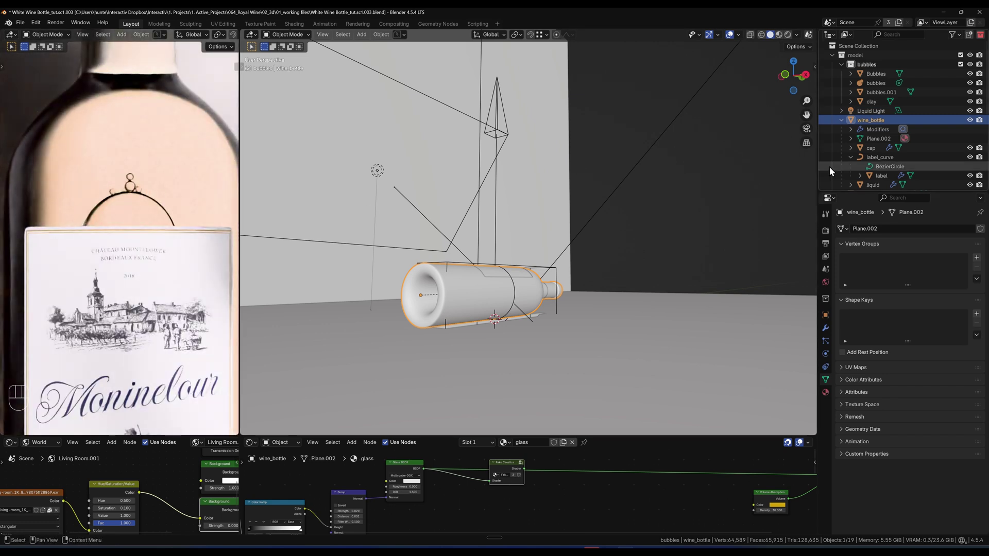
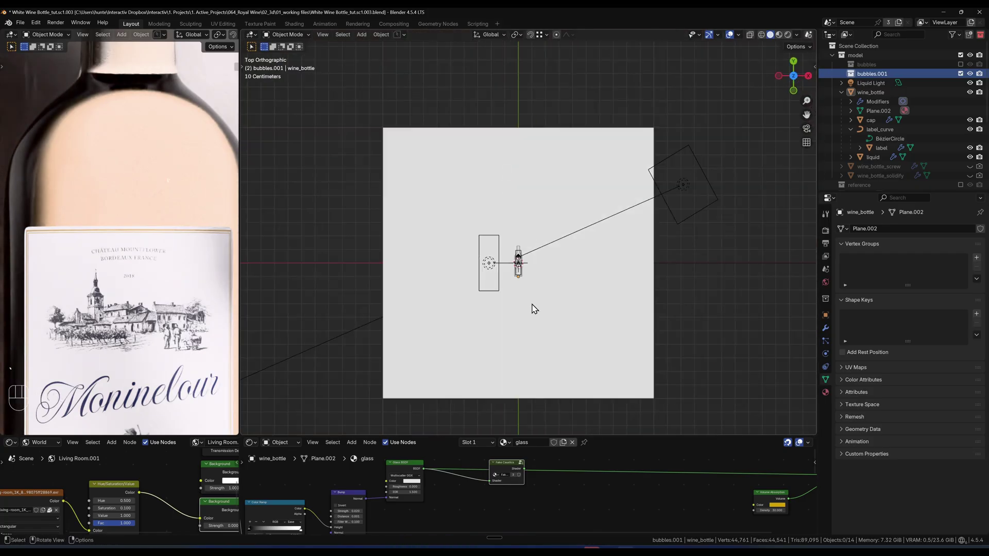
Pan the top orthographic view toward the bottle before adding the metaball.
middle_click(543, 229)
Add a metaball ball in bubbles.001 and try out a couple of duplicates of it.
key("shift+a")
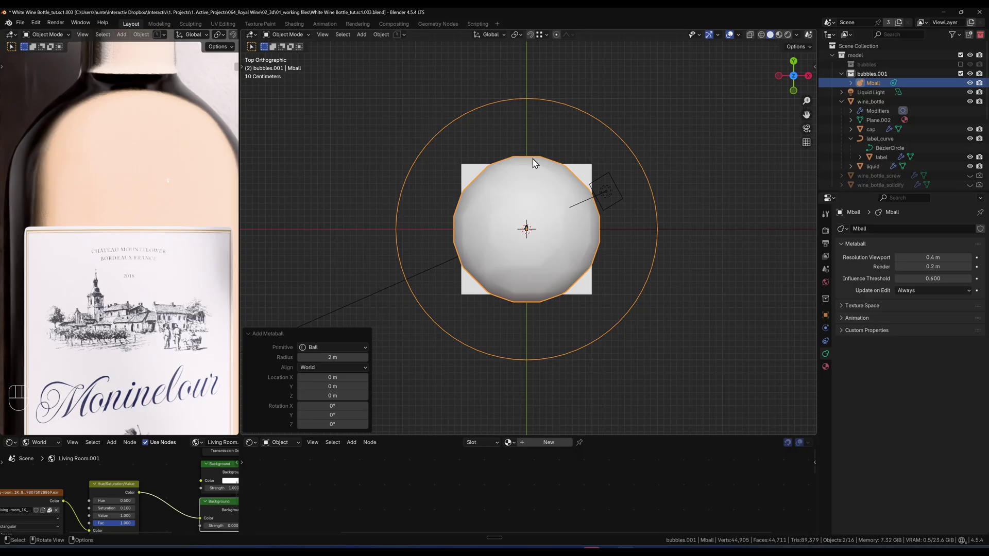
left_click_drag(552, 169, 578, 177)
left_click_drag(572, 256, 536, 173)
key("shift+d")
left_click(621, 205)
key("shift+d")
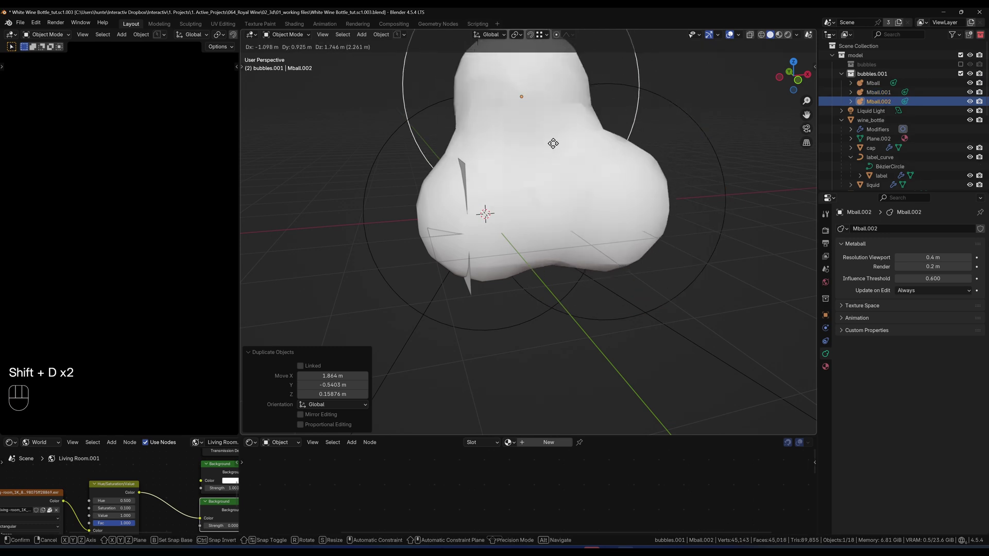
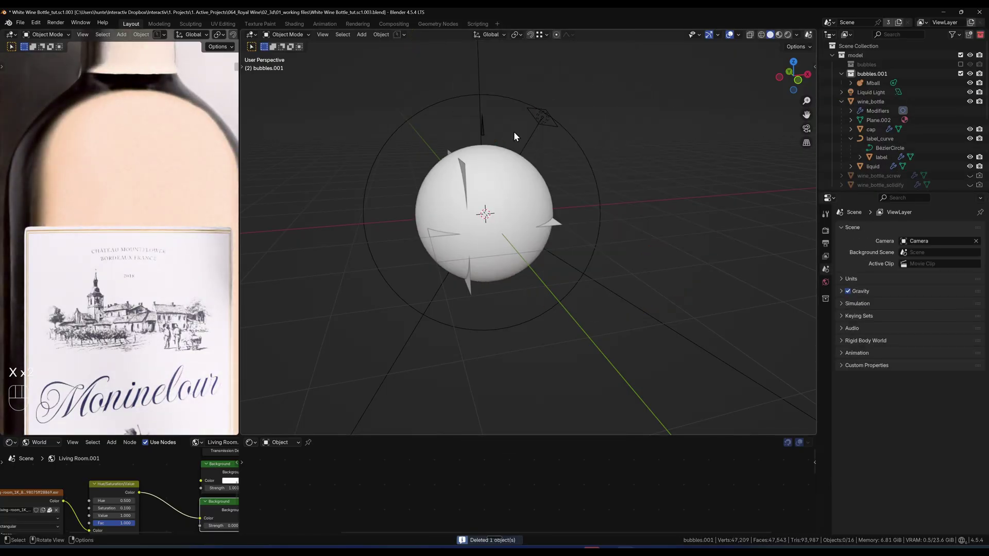
Keep a single metaball at 0.1 m viewport resolution and scale it down to about 0.093.
left_click(509, 96)
key("s")
left_click(507, 207)
Raise the metaball about 0.5 m and flatten it to roughly 0.245 of its height.
key("g")
key("z")
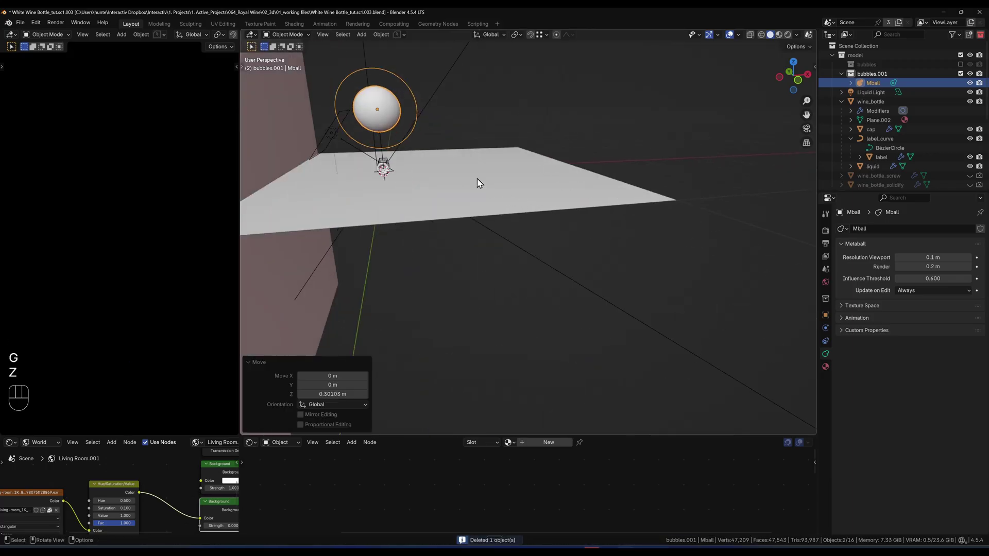
left_click_drag(463, 162, 553, 237)
key("s")
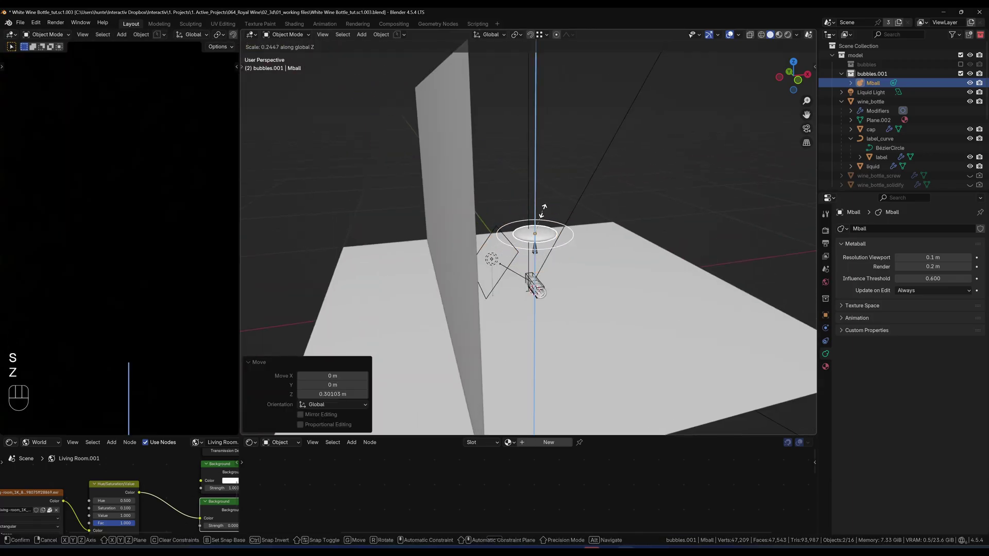
left_click_drag(537, 237, 495, 197)
left_click(496, 191)
Look down on the bottle, toggling overlays, to line the metaball up under the neck.
left_click_drag(492, 225, 505, 160)
left_click_drag(475, 94, 530, 264)
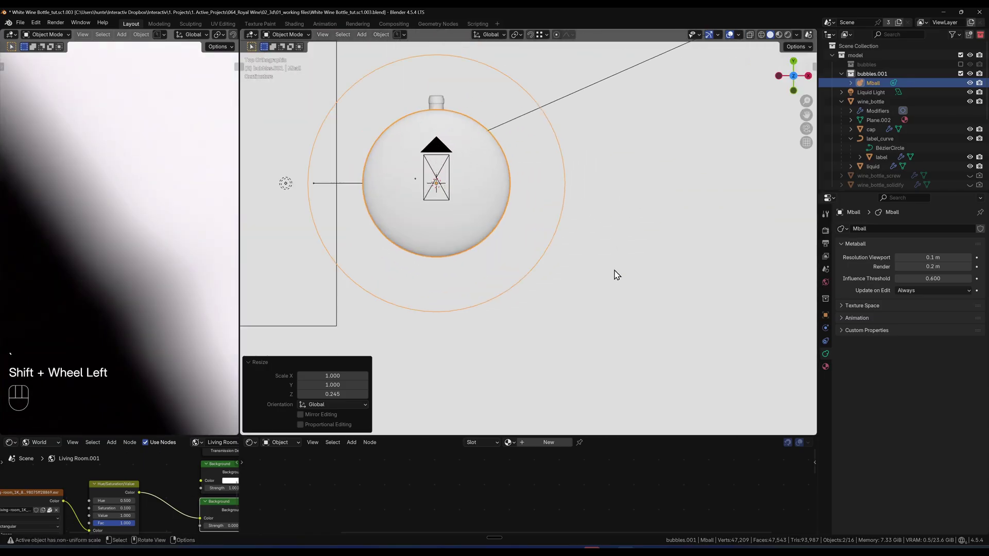
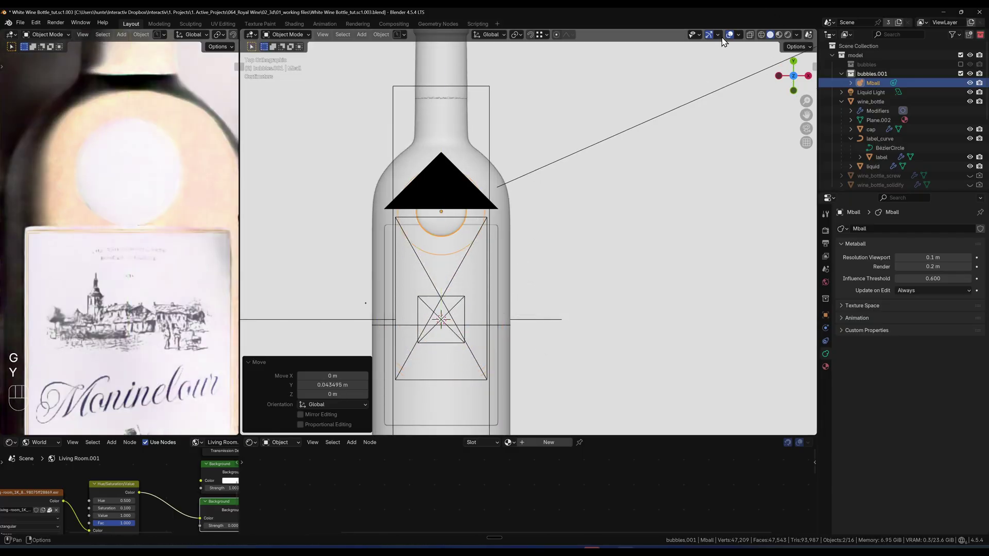
left_click(733, 39)
left_click_drag(553, 231, 604, 213)
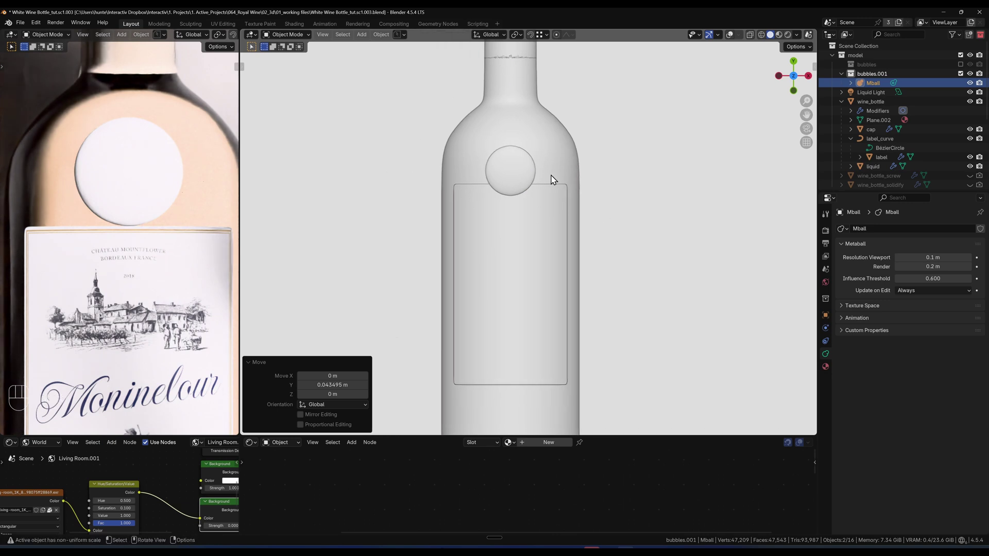
left_click(733, 39)
left_click_drag(742, 40, 684, 137)
right_click(683, 137)
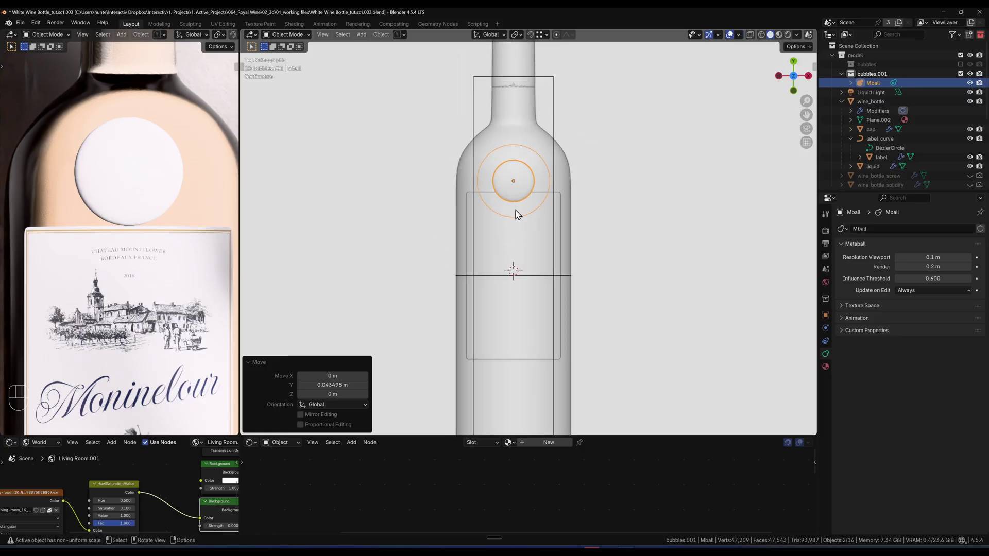
Slide the first metaball along Y toward the bottle neck and stretch it lengthwise.
key("g")
key("y")
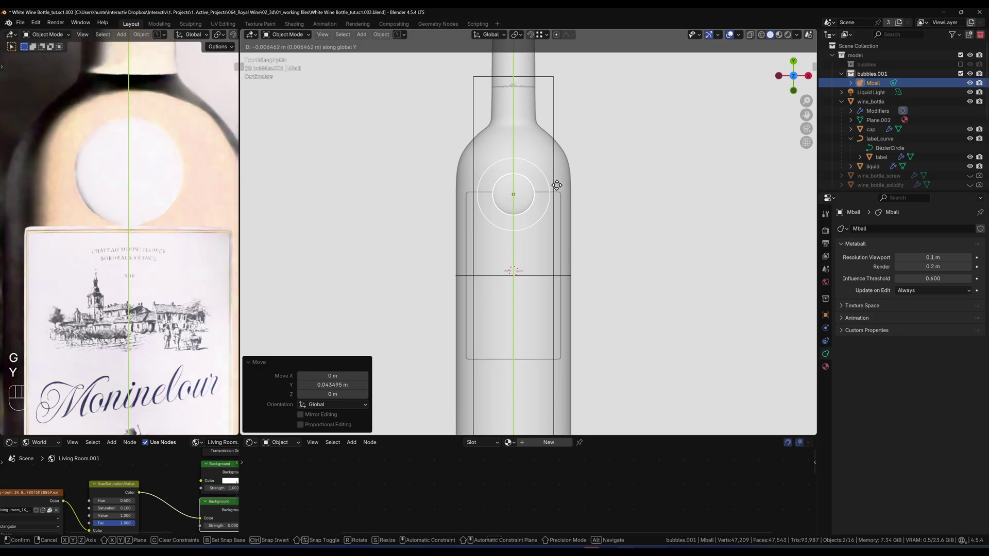
left_click_drag(560, 187, 552, 217)
key("s")
key("y")
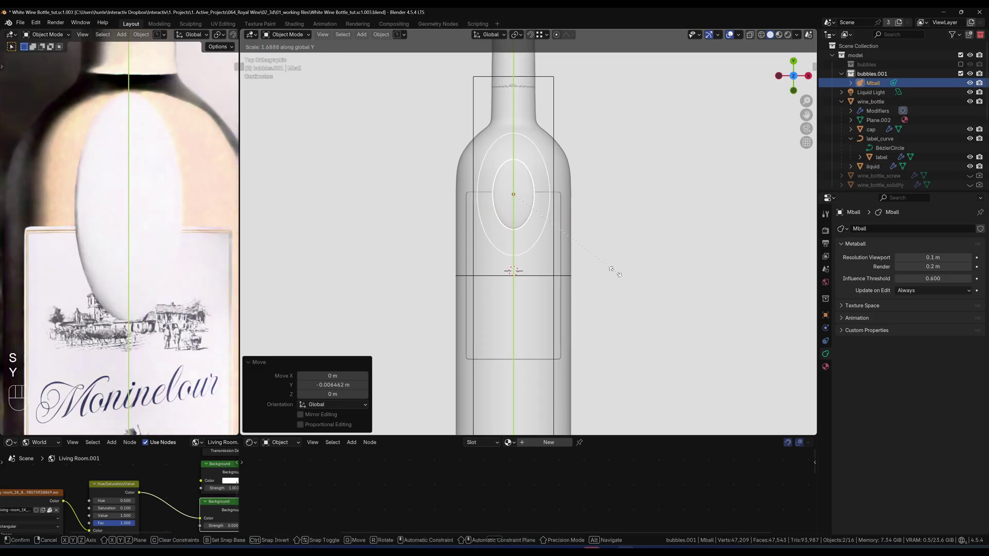
left_click(618, 269)
Duplicate the metaball, place the copy further along the bottle and stretch it.
key("shift+d")
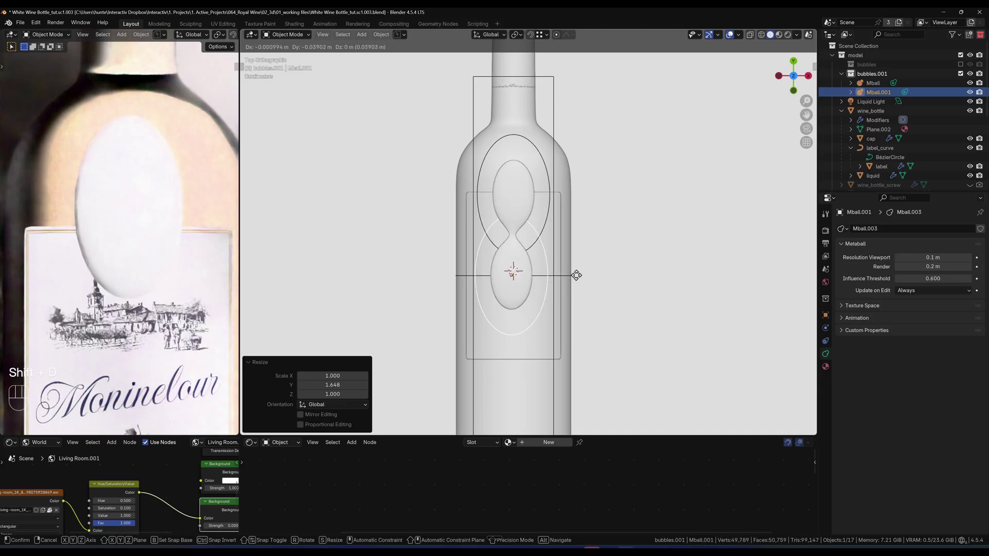
key("g")
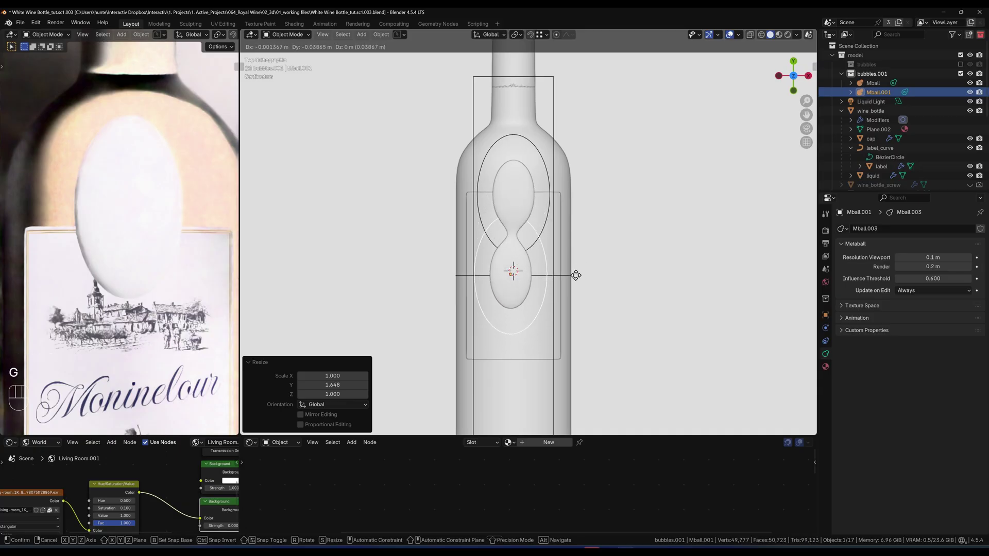
key("y")
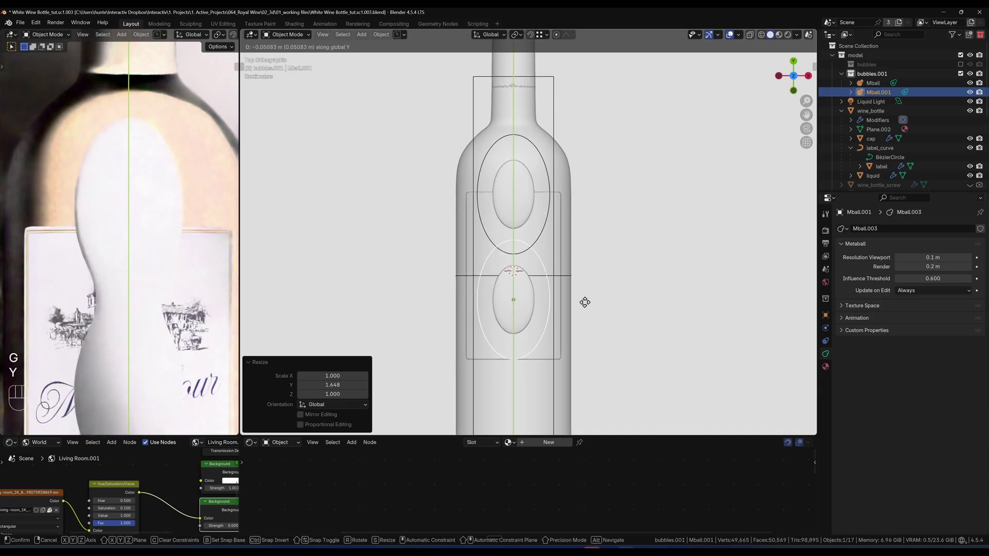
left_click(587, 330)
key("s")
key("z")
left_click_drag(623, 362, 600, 336)
Stretch the copy further along Y and narrow it slightly in X so it merges into a long bubble.
key("s")
key("y")
left_click_drag(722, 363, 696, 356)
left_click_drag(679, 278, 685, 236)
key("s")
key("y")
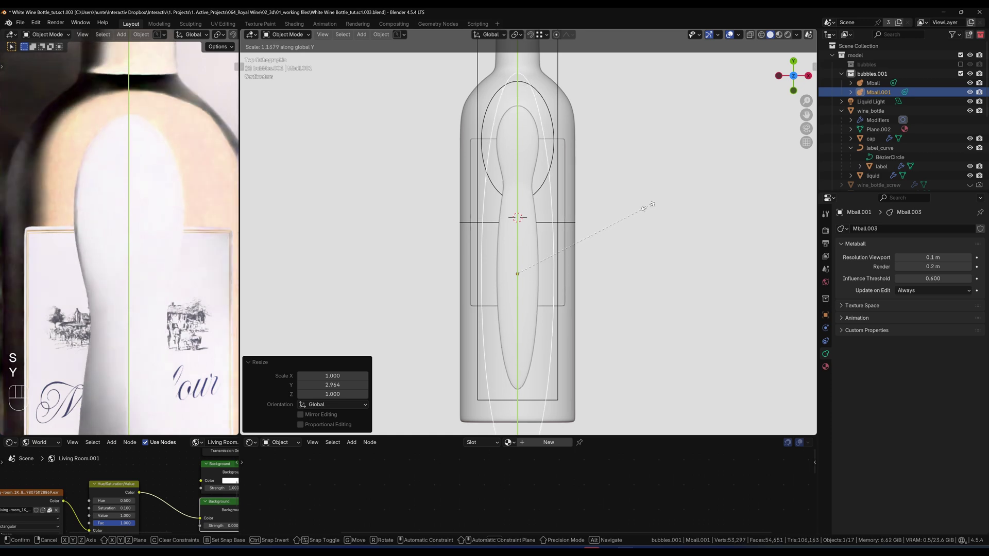
left_click(649, 209)
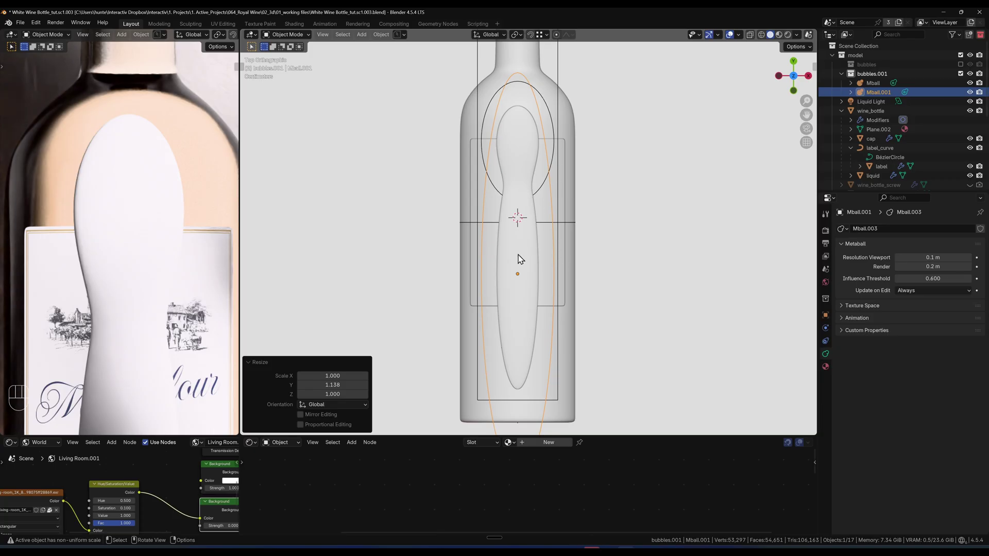
key("s")
key("x")
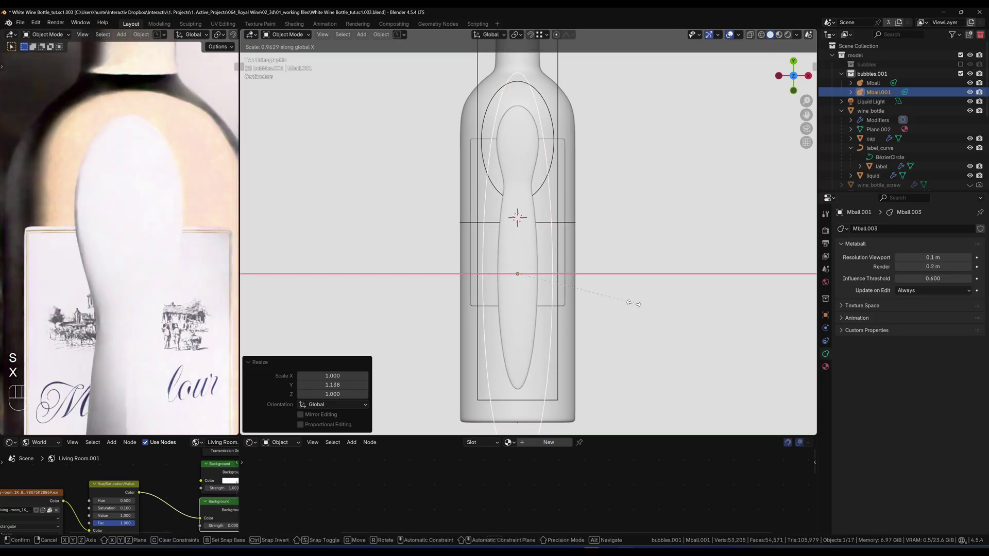
left_click(638, 304)
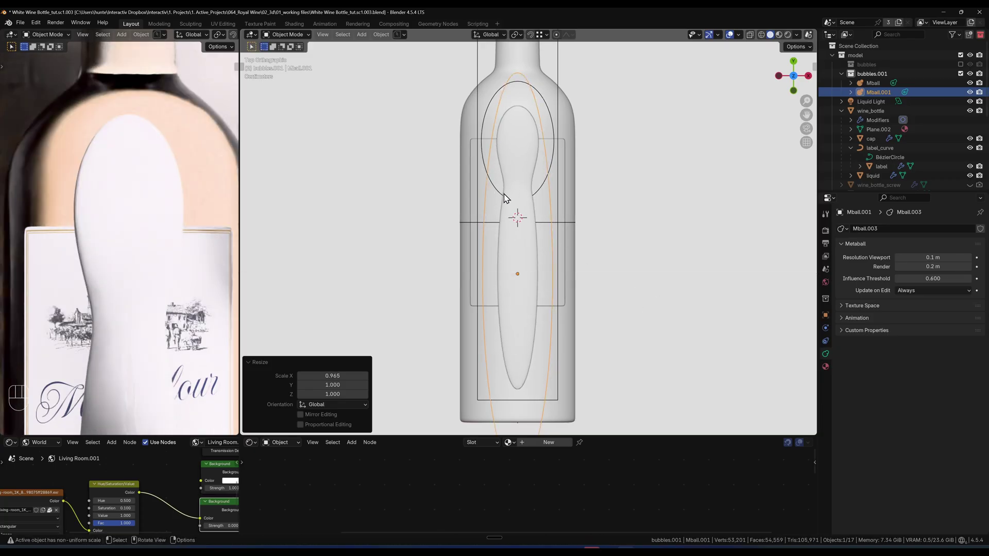
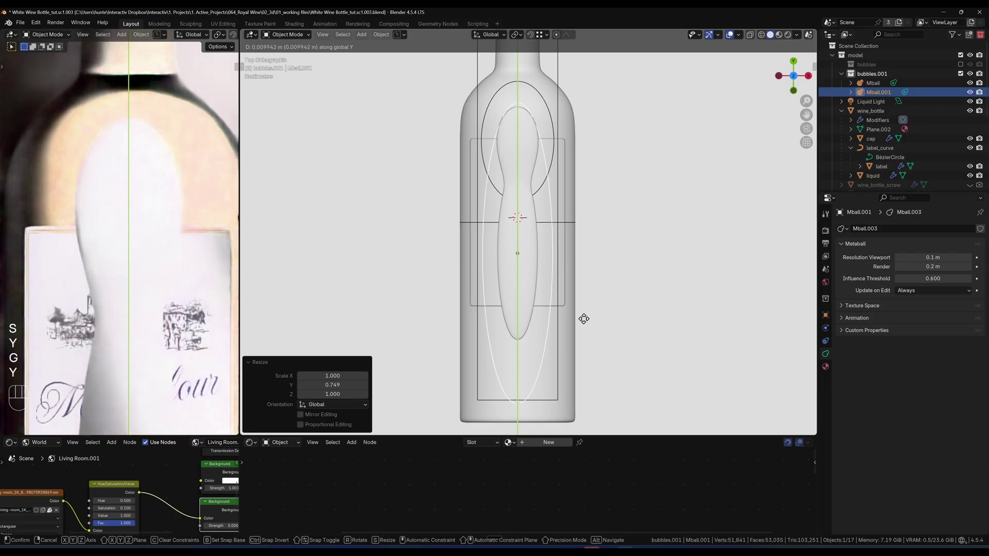
Duplicate again to make a third, smaller metaball bulb near the bottle base along Y.
key("shift+d")
left_click(564, 297)
key("g")
key("y")
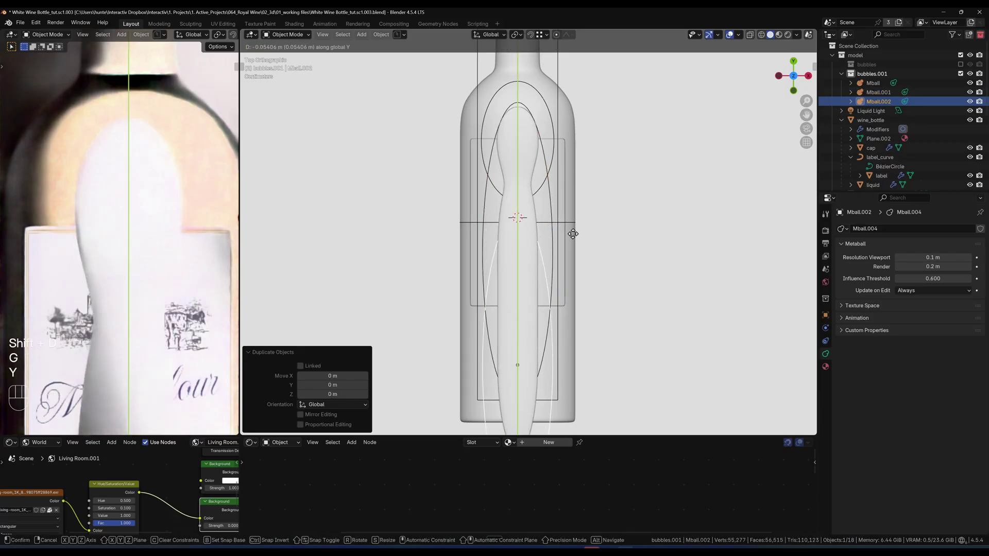
left_click(572, 204)
key("s")
key("g")
key("y")
left_click(573, 332)
key("s")
key("y")
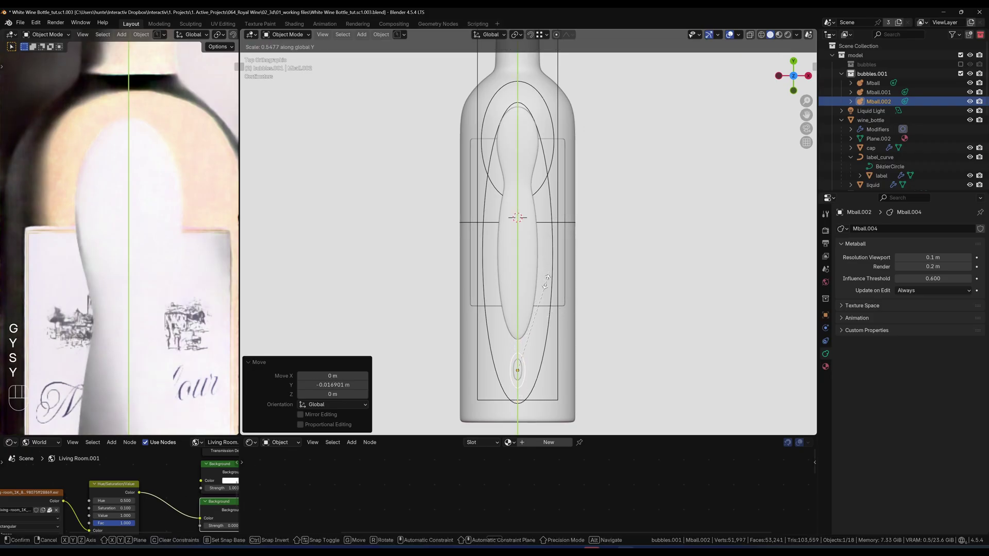
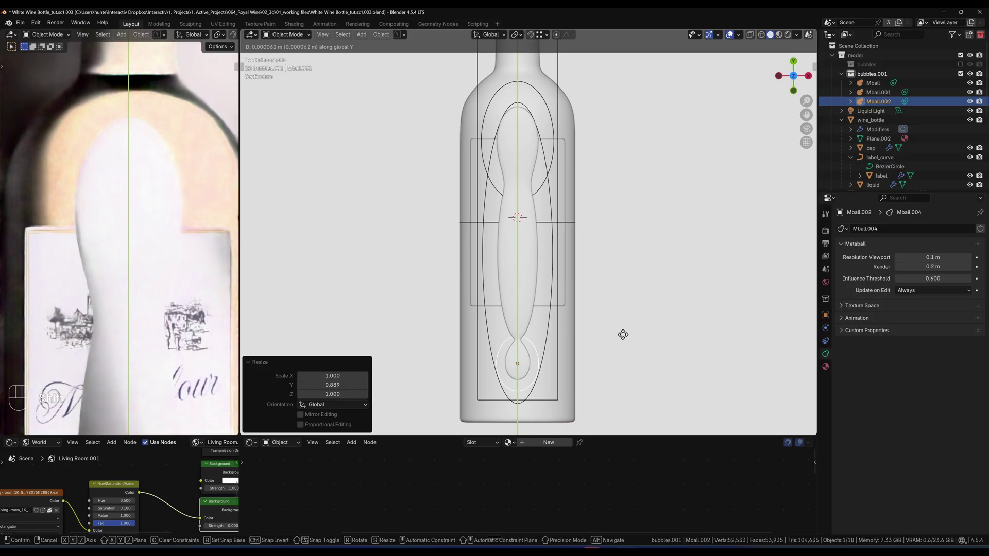
middle_click(625, 338)
left_click_drag(624, 338, 581, 191)
Parent Mball.001 and Mball.002 to the first Mball with Object (Keep Transform).
right_click(877, 89)
left_click(877, 109)
left_click(876, 83)
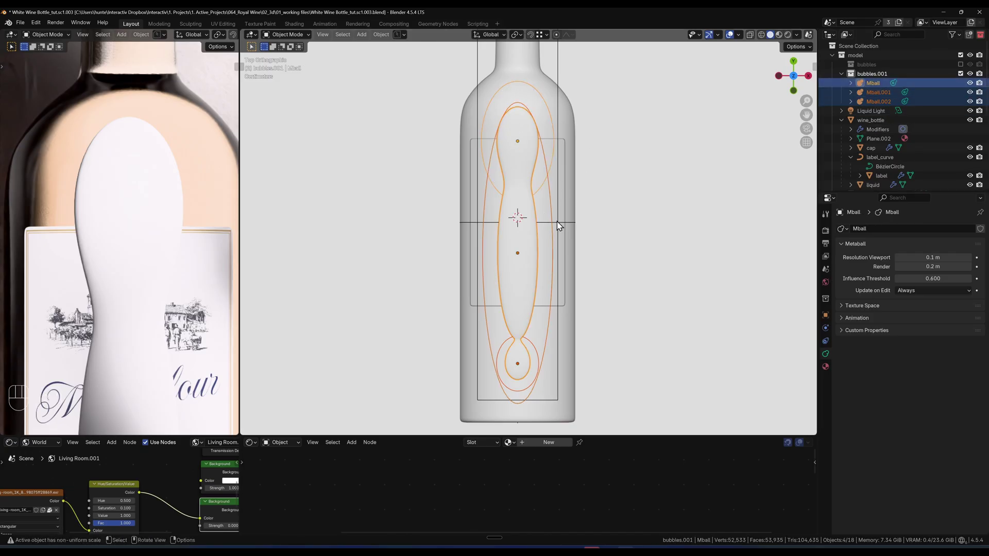
key("ctrl+p")
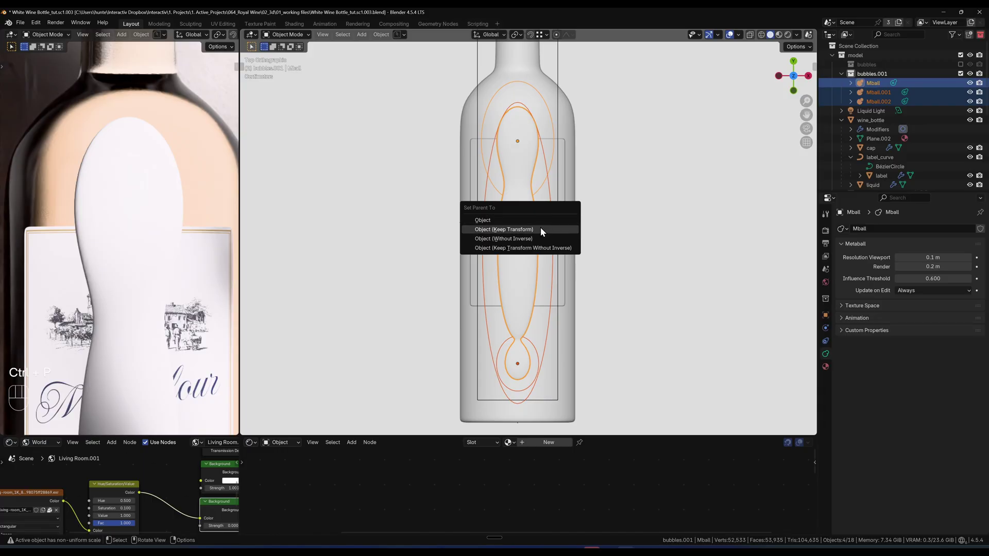
left_click_drag(546, 264, 472, 169)
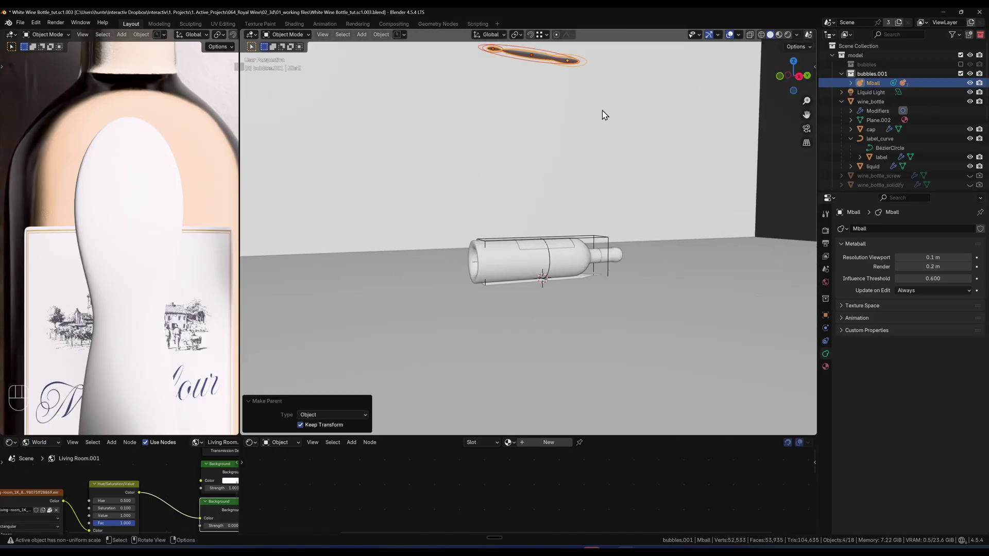
Switch to a side orthographic view of the bottle with X-ray shading on.
key("`")
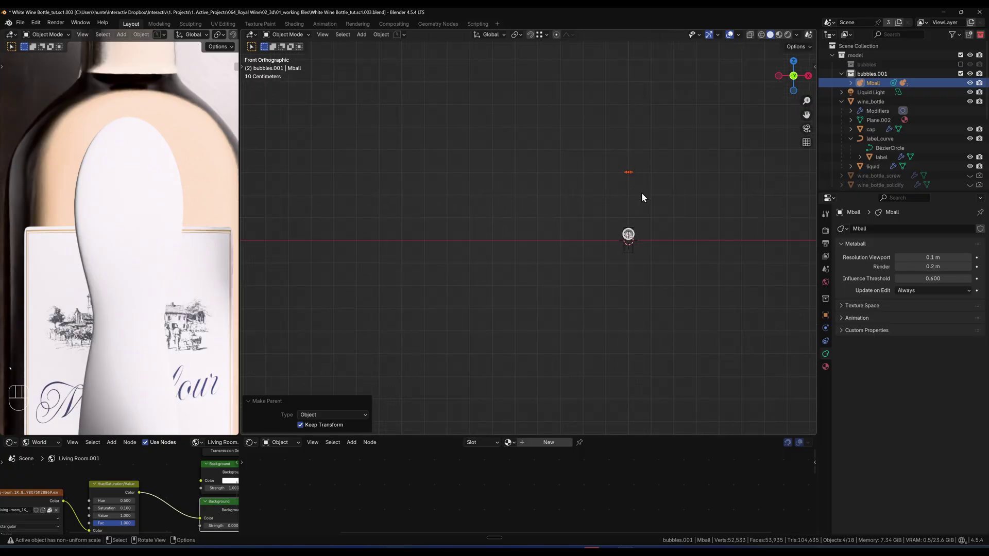
key("`")
key("`")
left_click_drag(607, 261, 647, 287)
left_click_drag(617, 215, 573, 174)
key("alt+z")
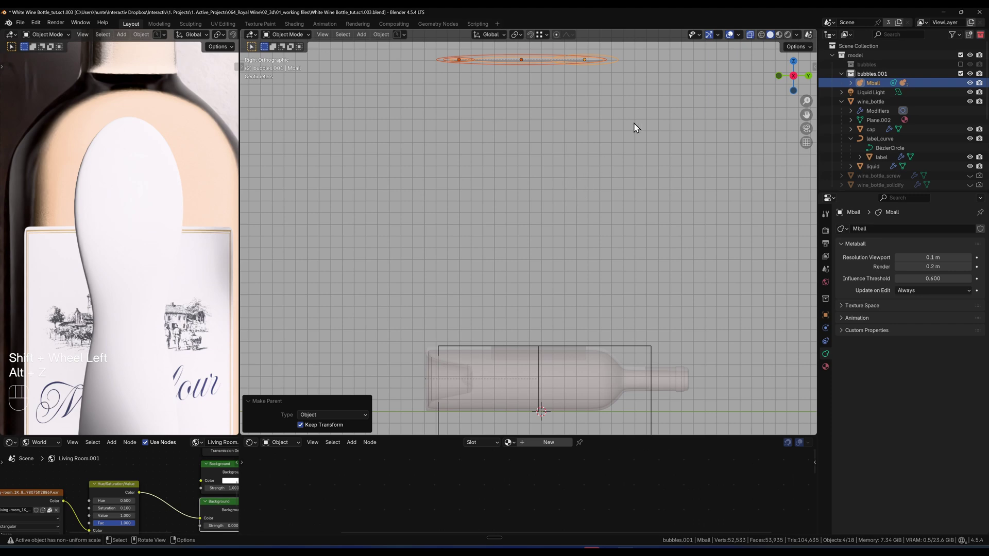
Lower the bubble along Z until it sits just under the bottle's upper glass wall.
key("g")
key("z")
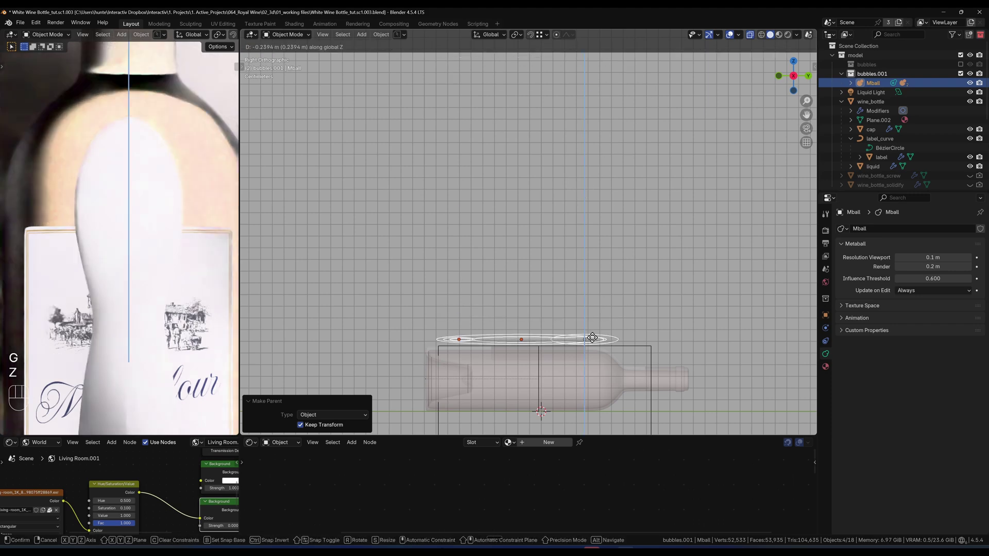
middle_click(591, 342)
left_click(591, 351)
left_click_drag(583, 342, 535, 314)
middle_click(534, 315)
left_click_drag(523, 278, 528, 205)
key("g")
key("z")
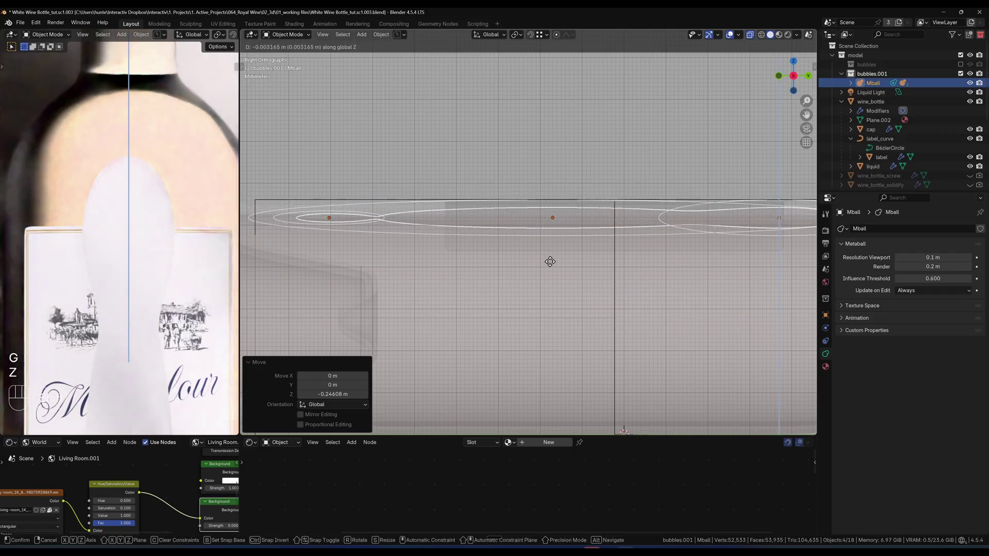
middle_click(538, 242)
left_click_drag(677, 240, 391, 229)
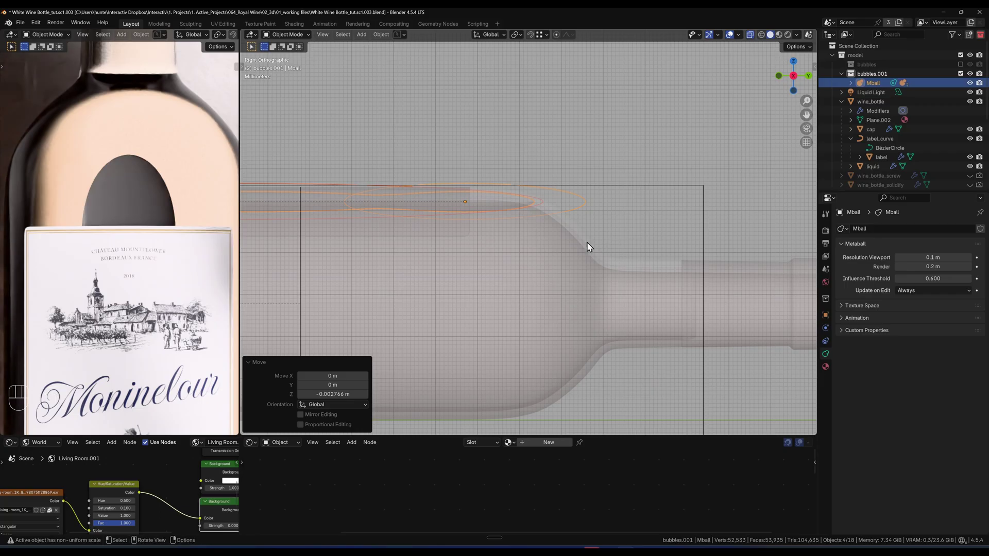
Nudge the bubble along X and Y to centre it near the bottle neck.
key("g")
key("x")
left_click(592, 234)
key("g")
key("y")
left_click(577, 234)
left_click_drag(500, 257, 582, 241)
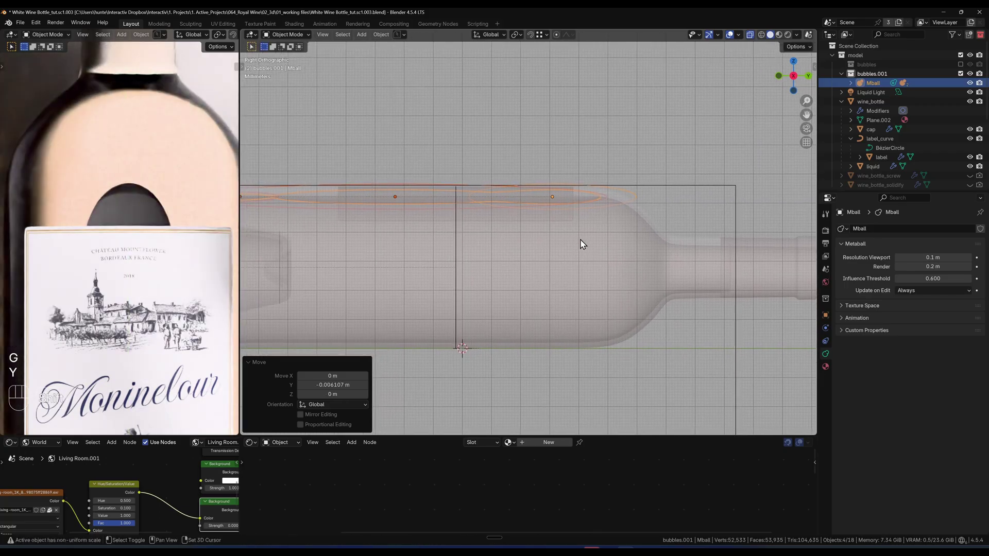
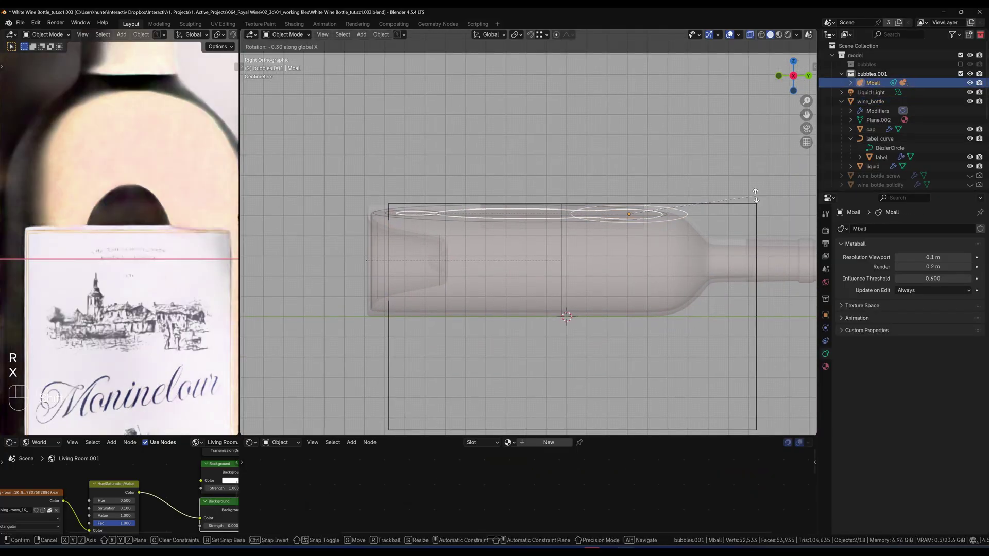
Tilt the bubble about -0.319° around X and nudge it up to hug the glass.
left_click_drag(388, 201, 629, 268)
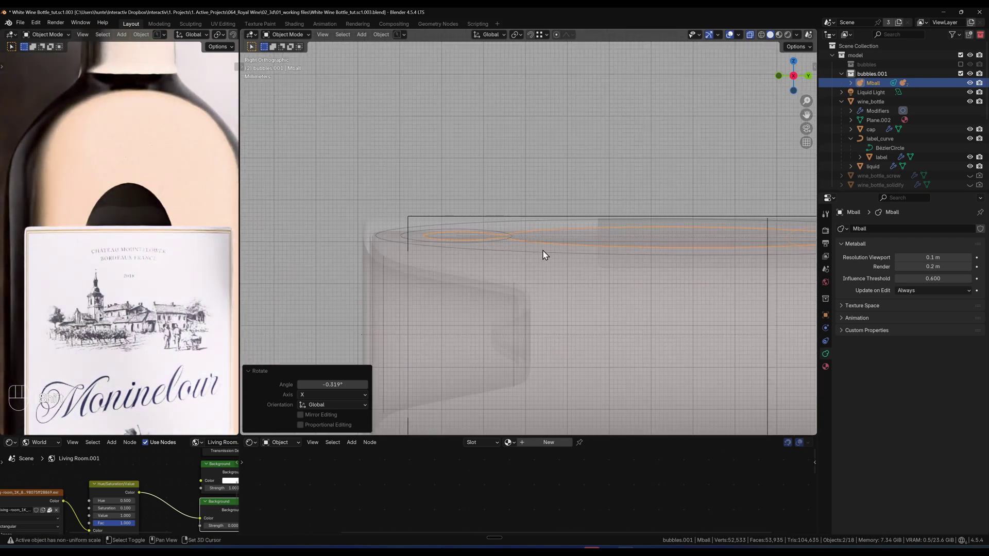
left_click_drag(433, 248, 382, 242)
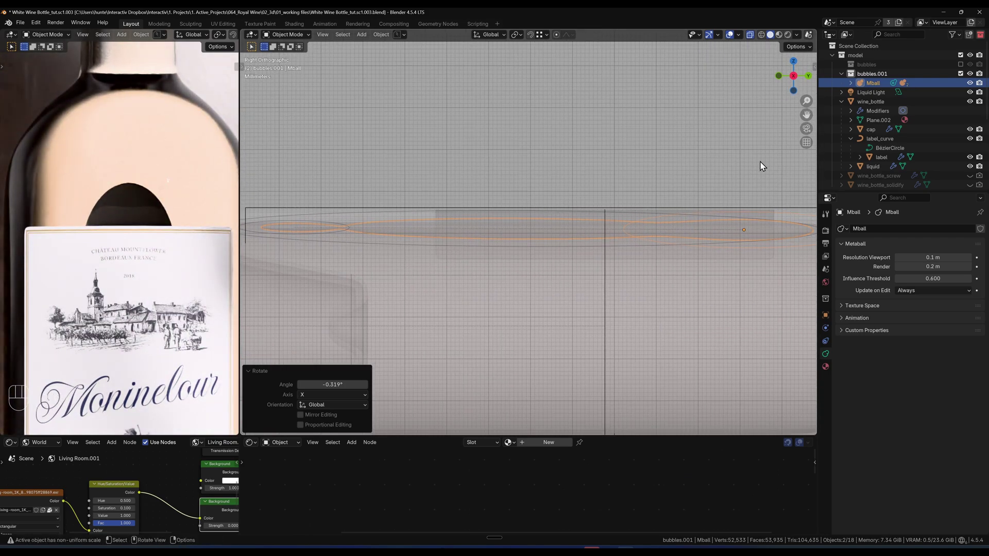
key("g")
key("z")
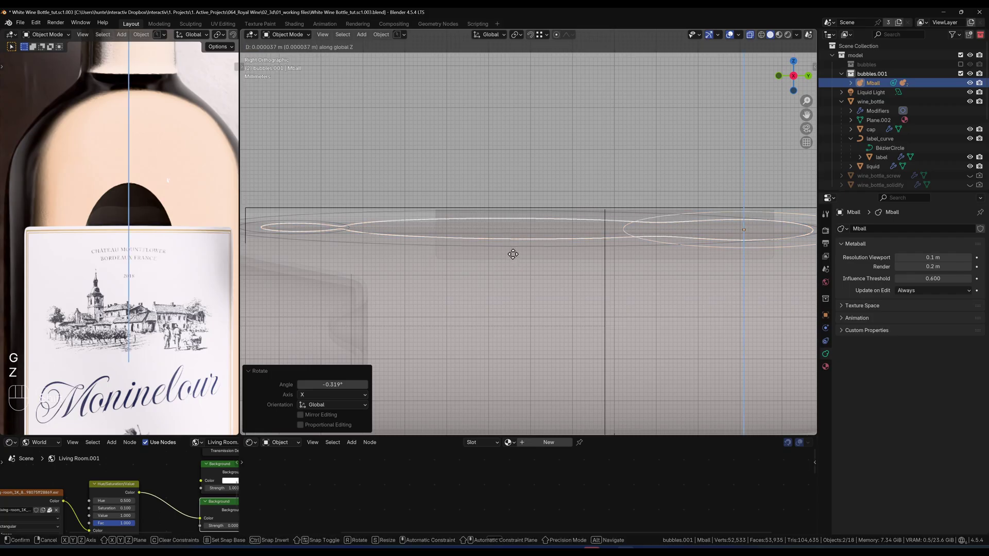
left_click_drag(520, 244, 575, 252)
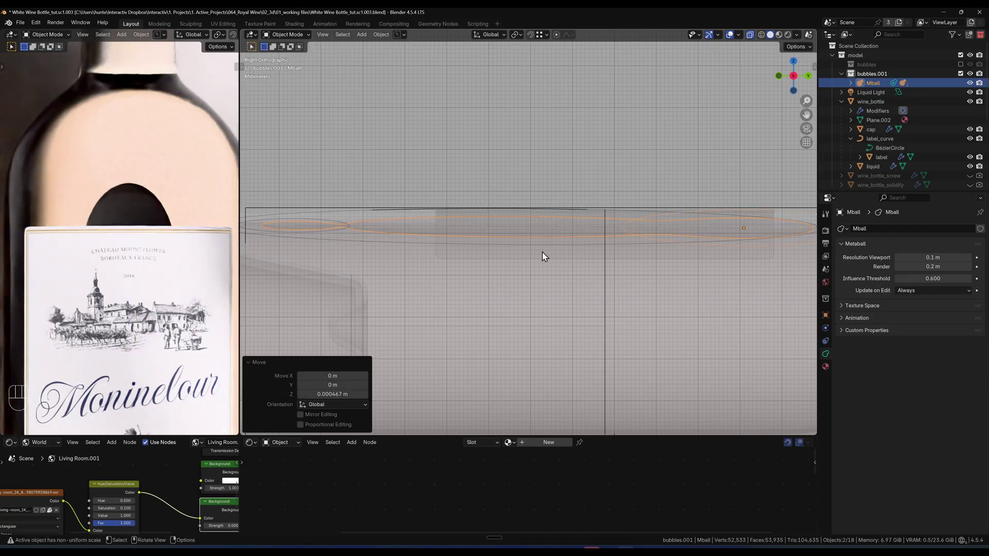
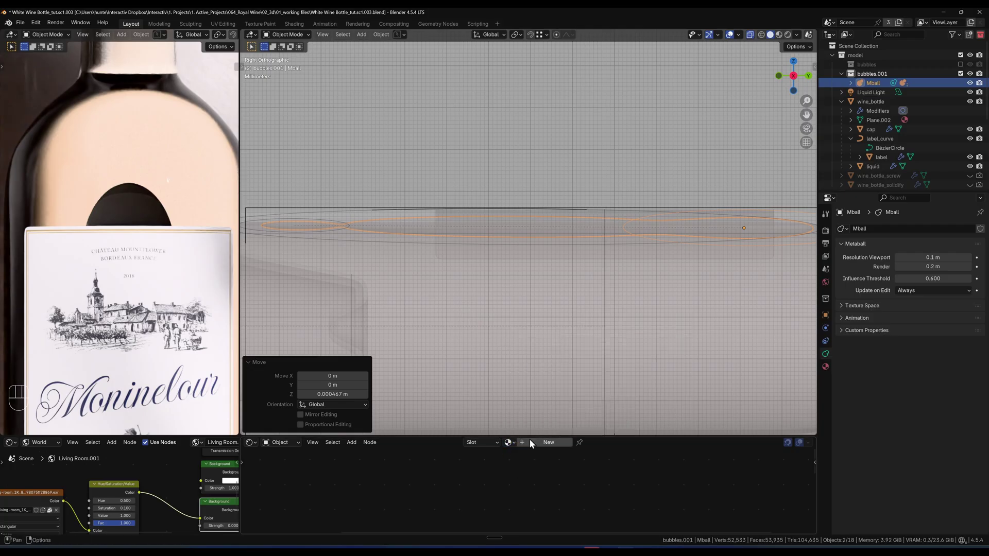
Give Mball a new material using a Glass BSDF with roughness 0 and IOR 1.325.
left_click(536, 449)
left_click(631, 511)
left_click(560, 501)
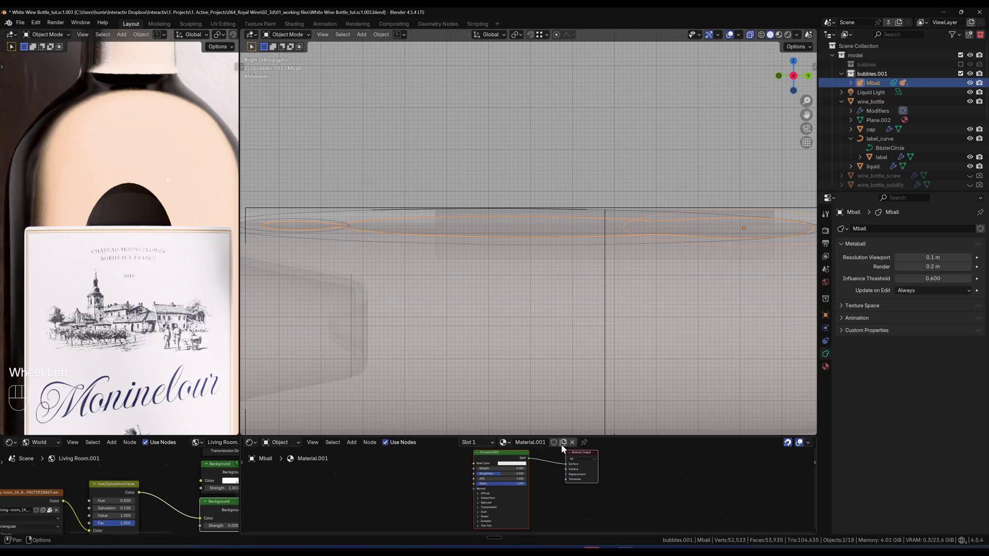
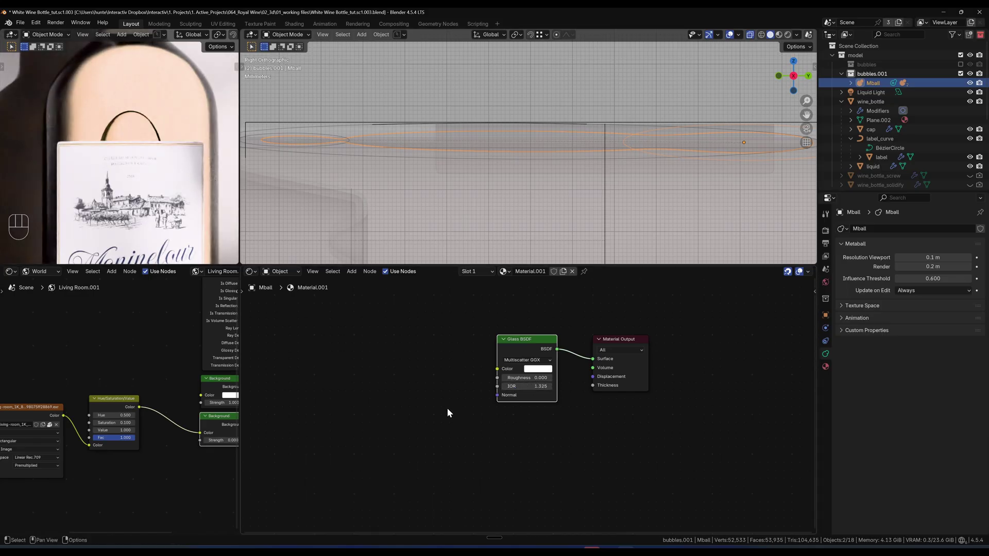
left_click_drag(448, 326, 406, 382)
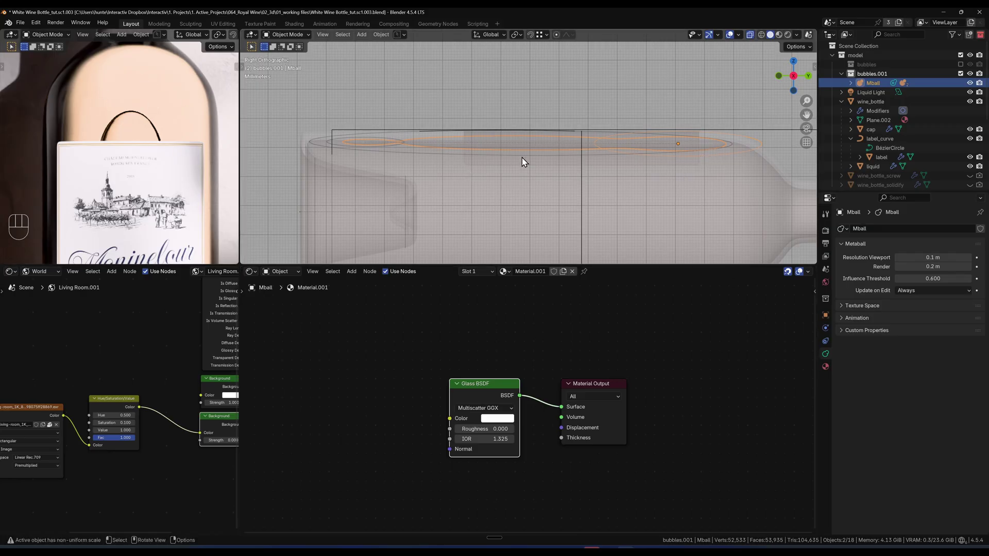
left_click(495, 149)
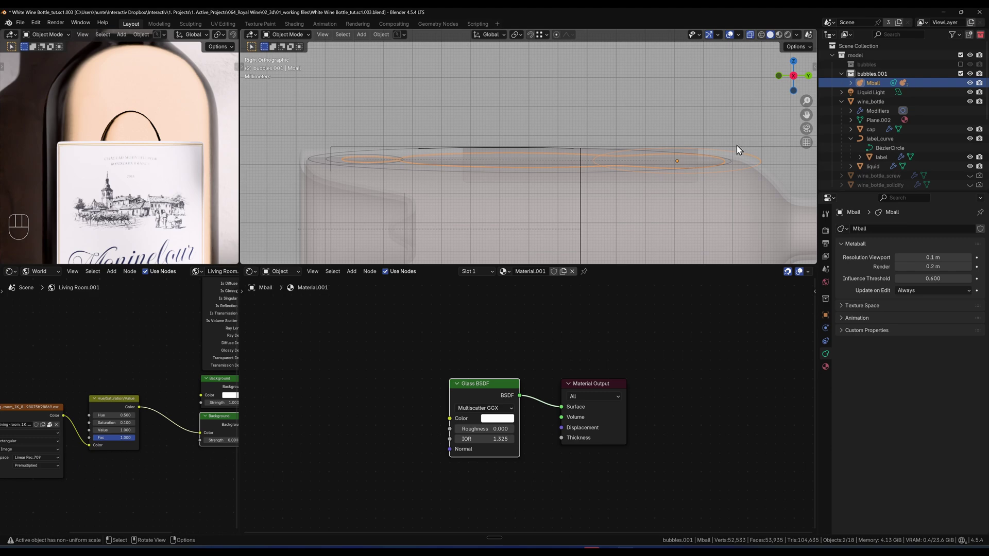
left_click(708, 153)
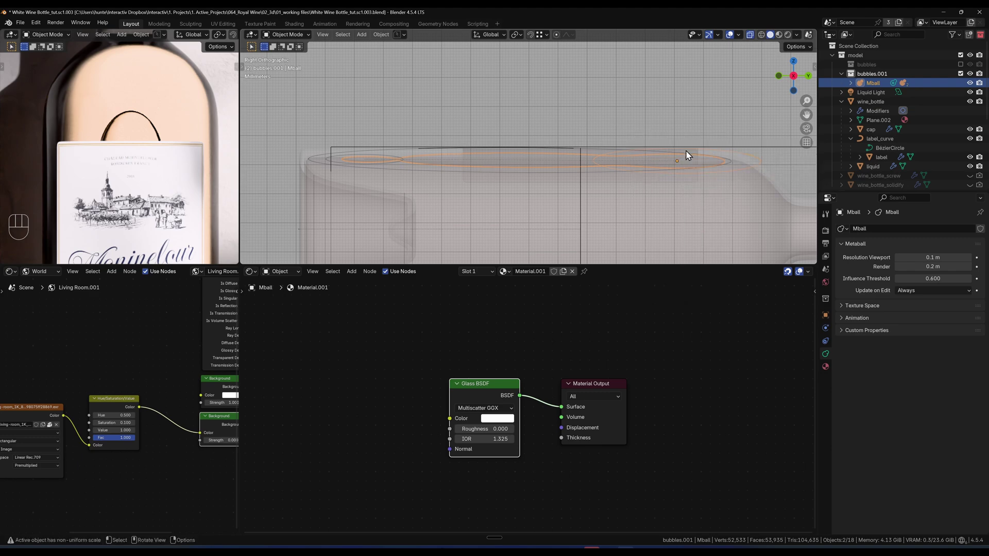
left_click_drag(387, 36, 873, 114)
Select the bubble's metaball elements in the Outliner and convert them to mesh Mball.003.
left_click(878, 86)
left_click(855, 83)
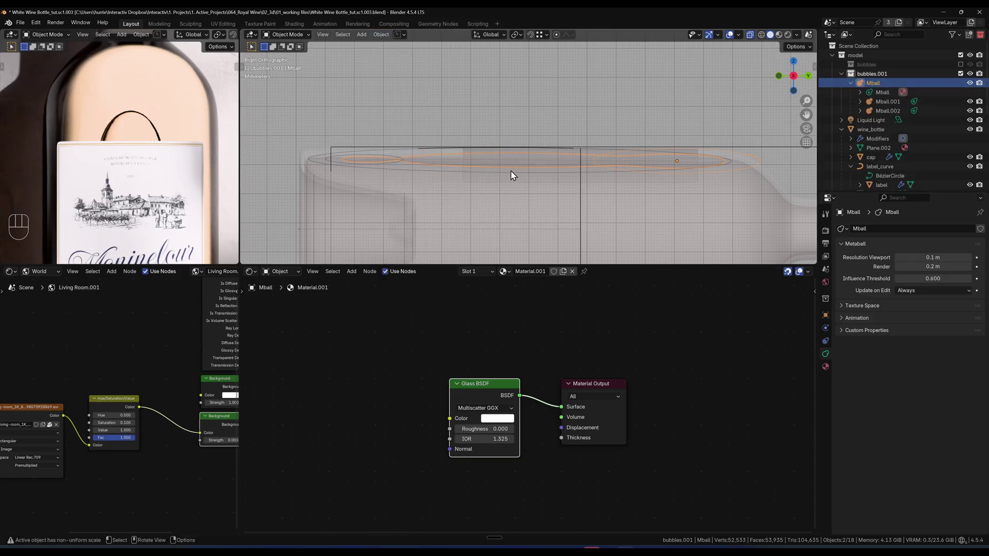
left_click(741, 155)
left_click(741, 153)
left_click(755, 157)
left_click(755, 157)
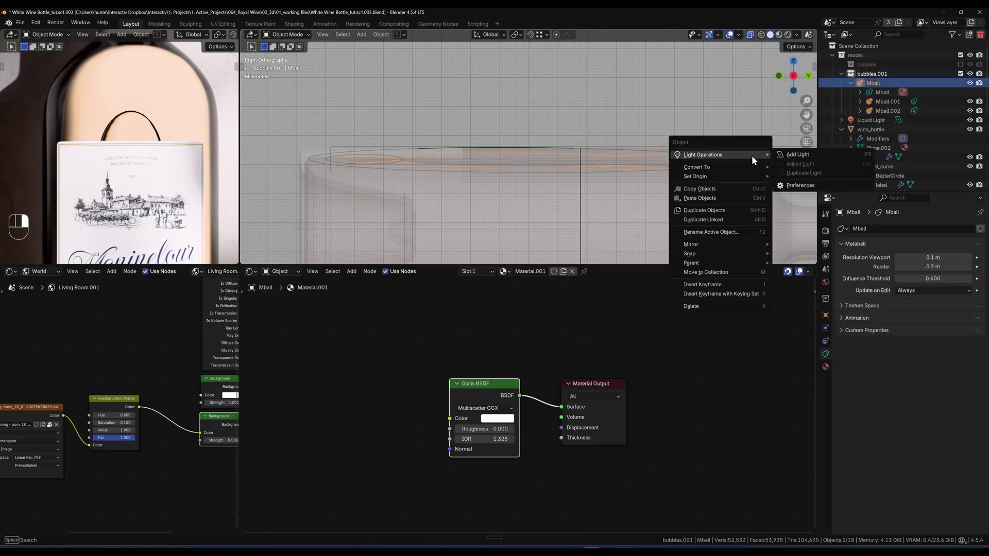
left_click_drag(379, 38, 506, 313)
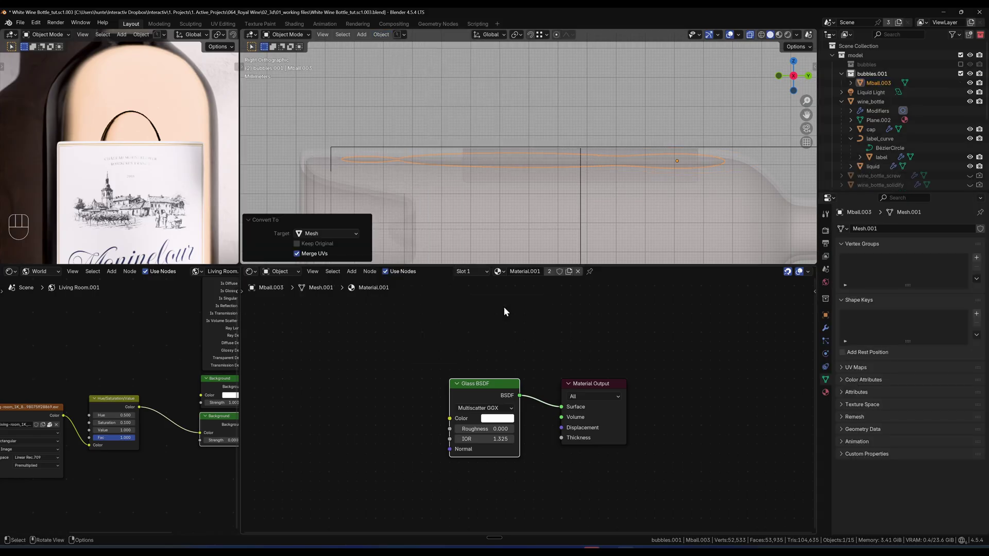
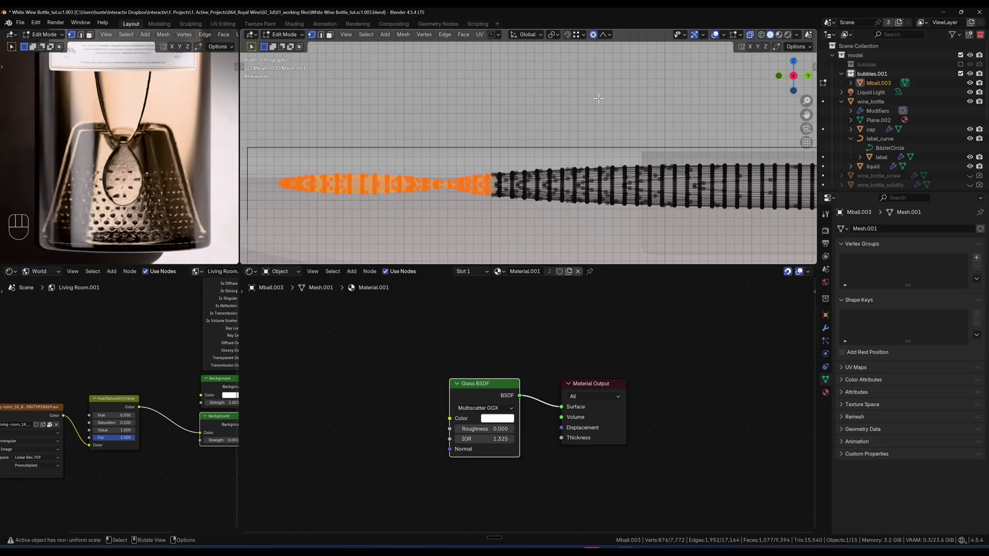
Nudge a box-selected section of the bubble mesh about 0.0007 m up along Z with proportional editing, then return to Object Mode.
key("g")
left_click(606, 44)
left_click_drag(610, 34, 535, 158)
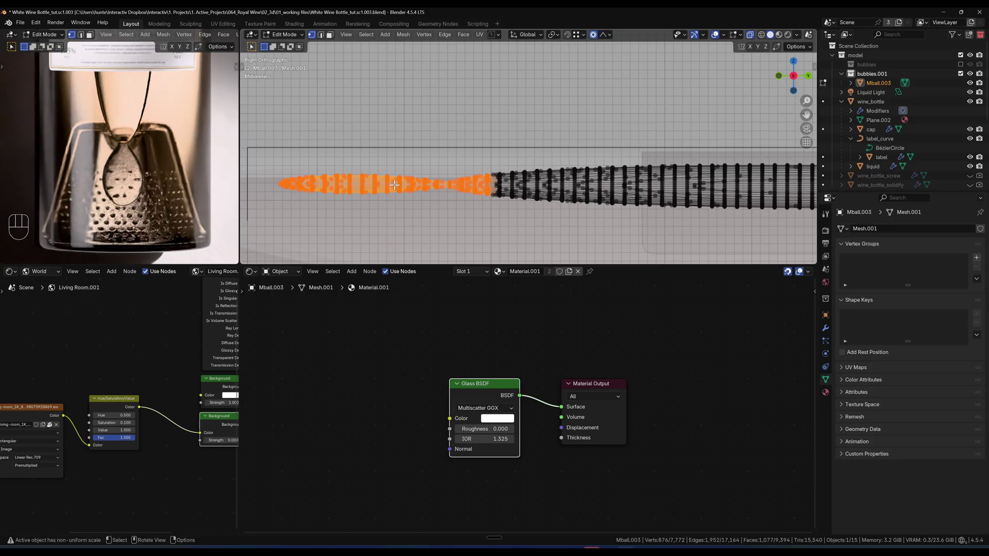
key("g")
key("z")
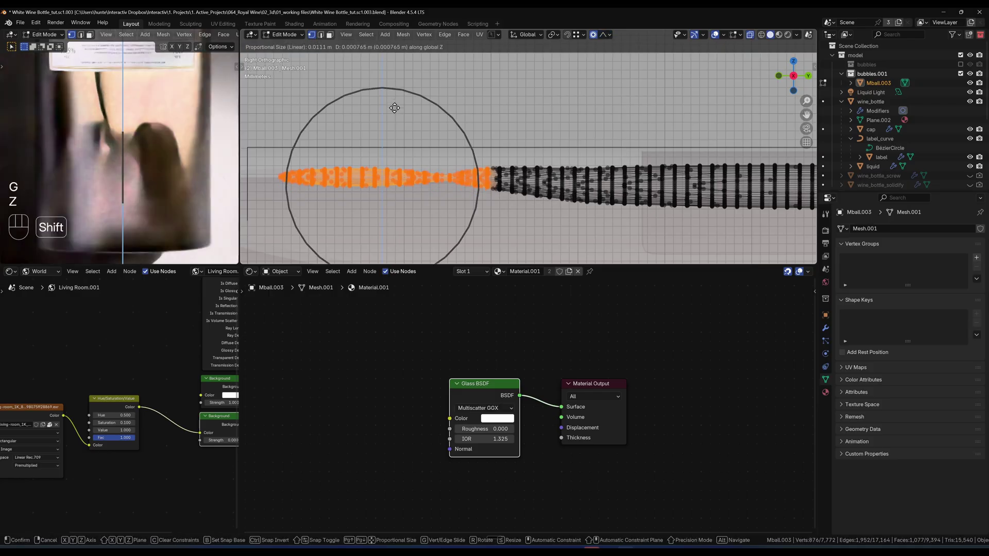
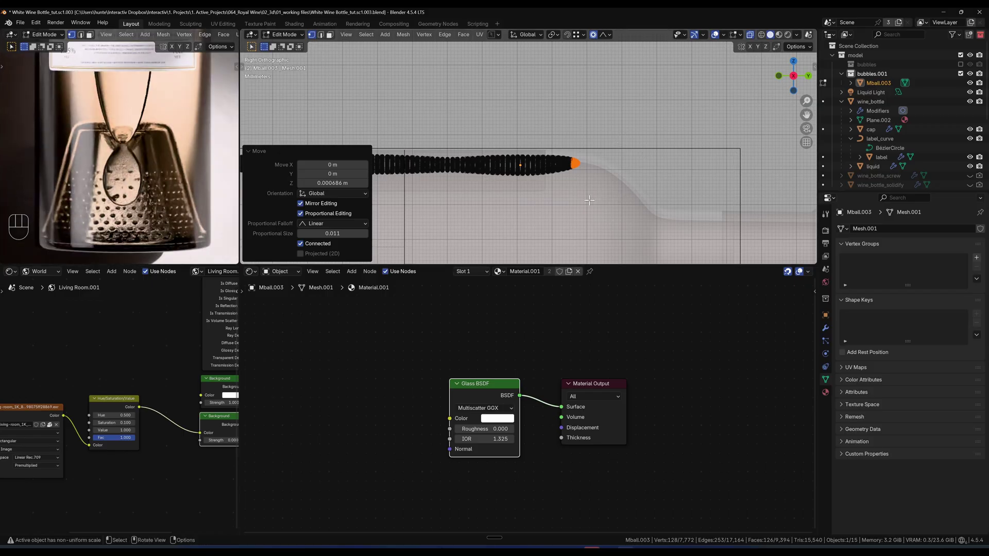
key("Tab")
left_click_drag(477, 185, 557, 215)
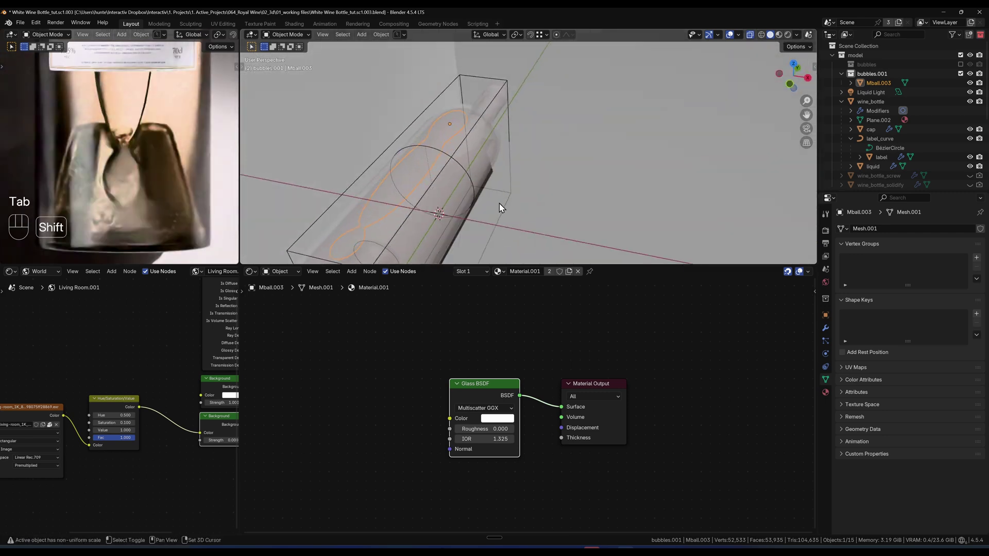
Add a low-poly UV sphere (11 segments, 5 rings), shade it smooth and shrink it to bubble size.
left_click_drag(465, 177, 583, 155)
left_click_drag(530, 187, 507, 179)
left_click_drag(534, 182, 494, 157)
key("shift+a")
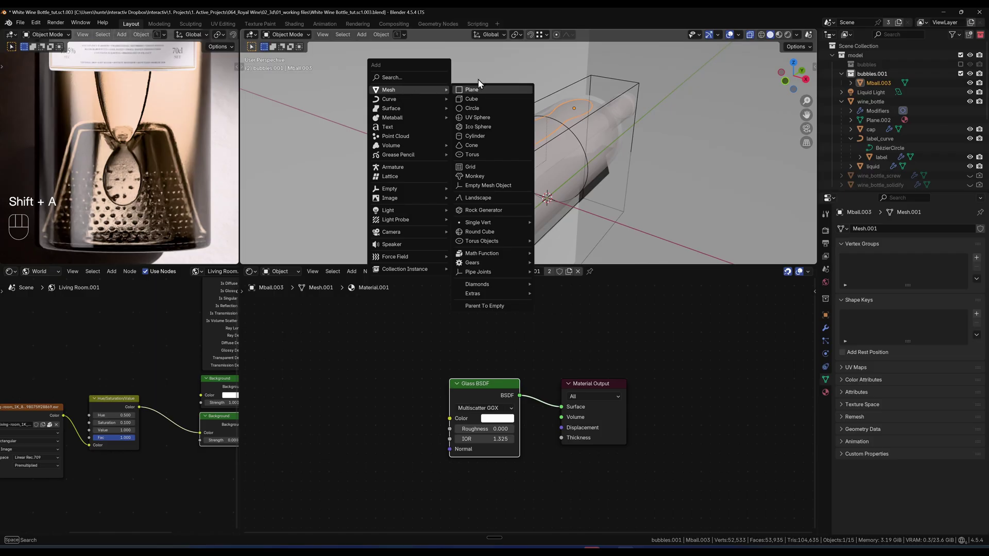
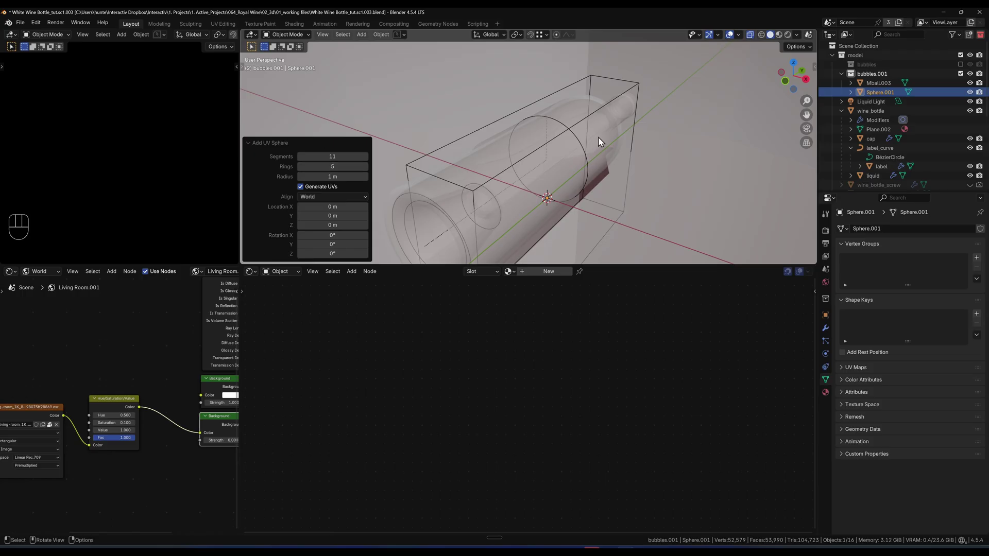
left_click(677, 93)
key("Tab")
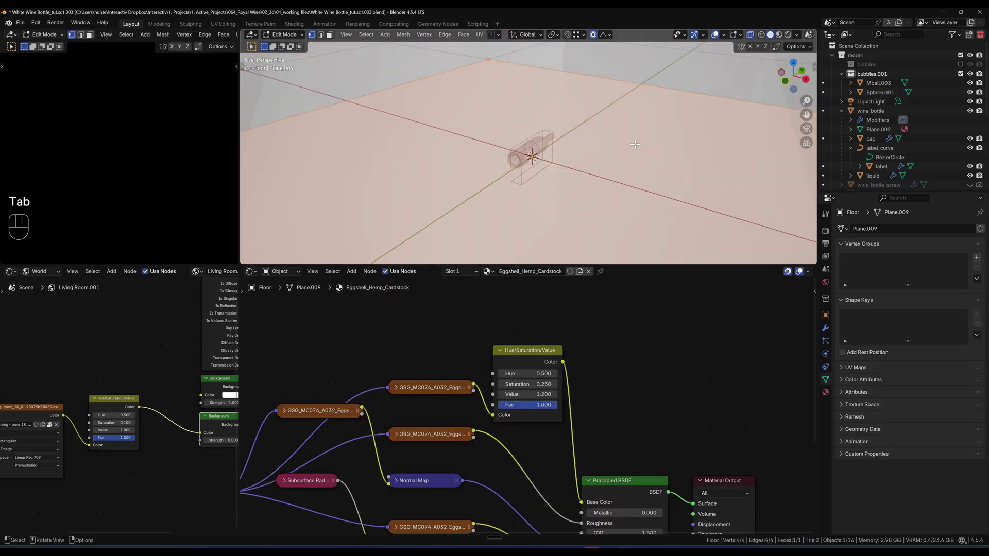
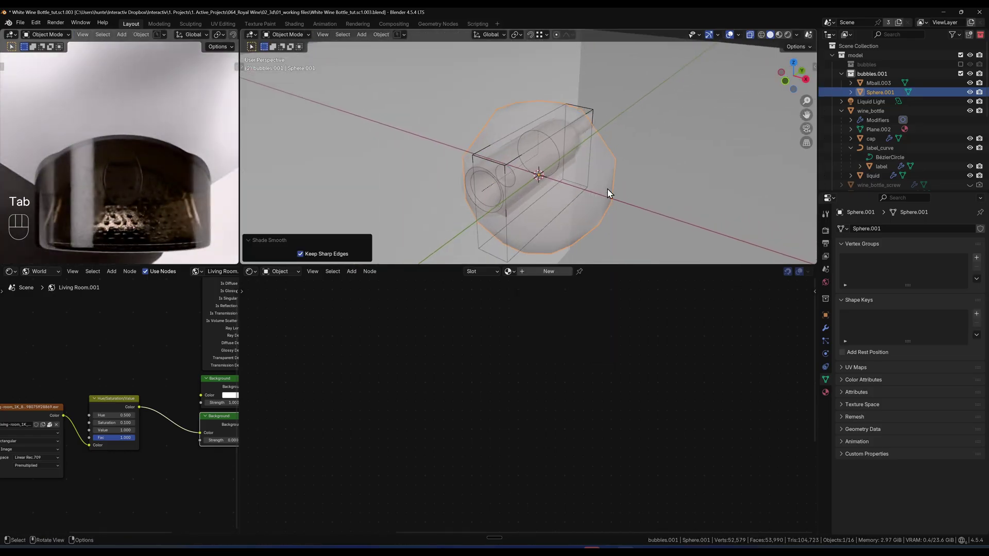
key("Tab")
key("s")
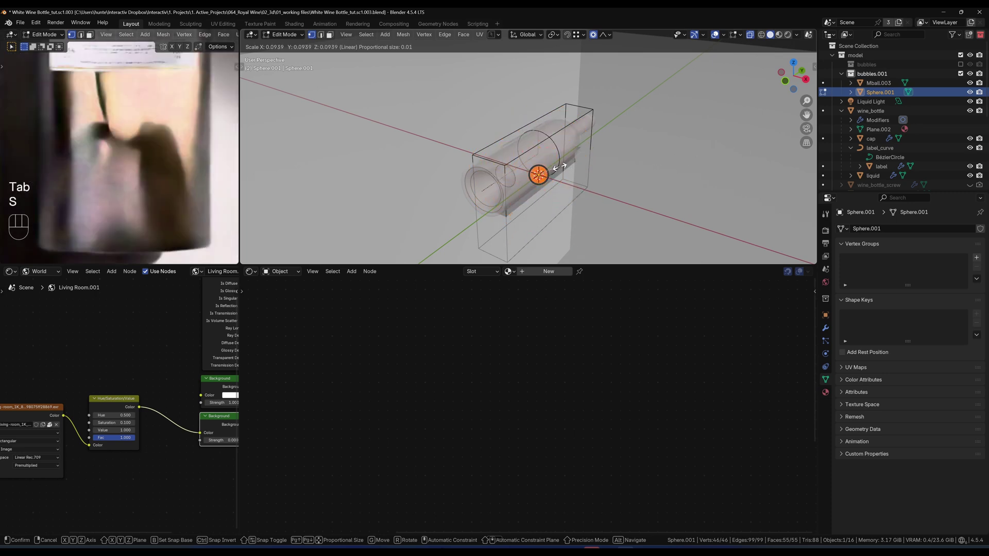
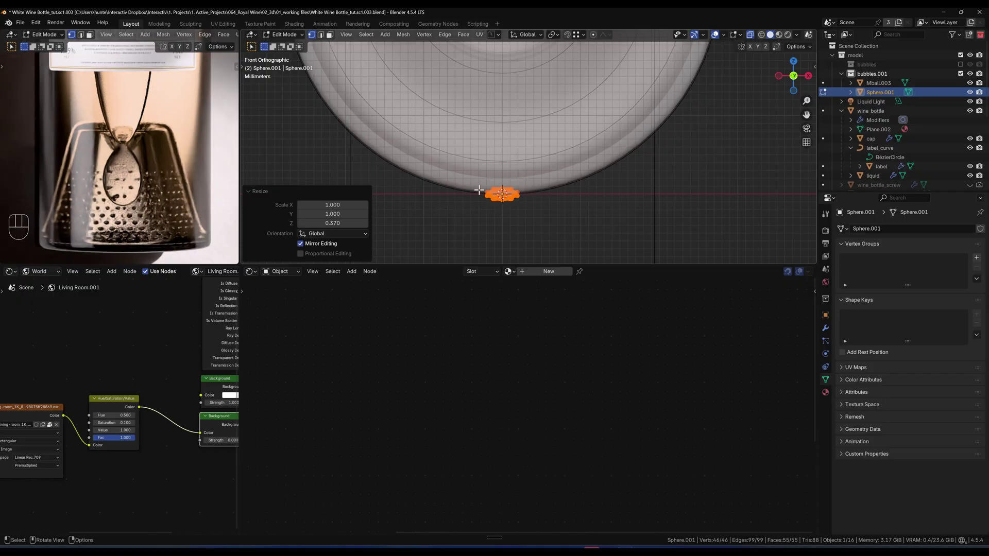
Squash the sphere flat to 0.37 in Z and raise it about 0.025 m up into the bottle.
key("Tab")
key("g")
key("z")
left_click_drag(559, 110, 564, 237)
key("g")
key("z")
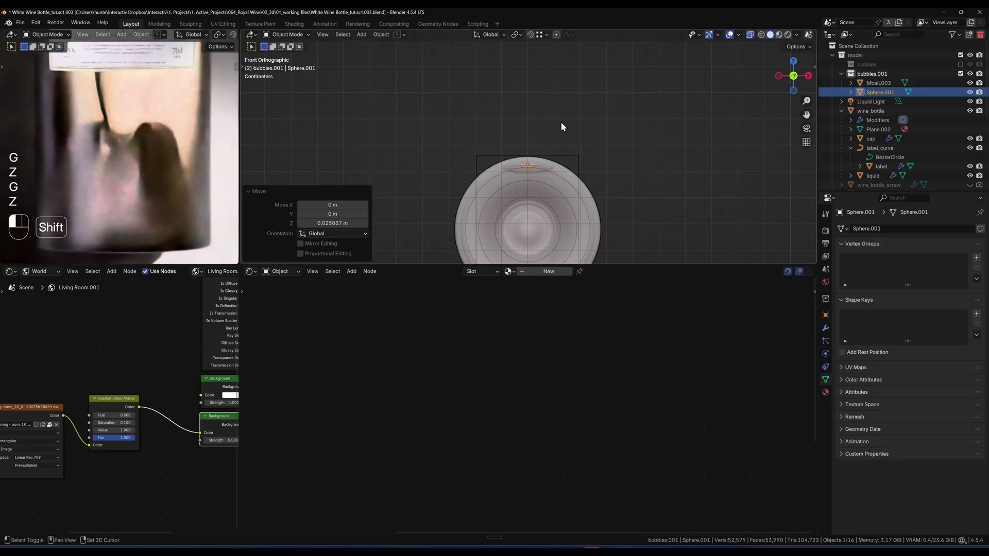
key("`")
left_click_drag(565, 158, 565, 230)
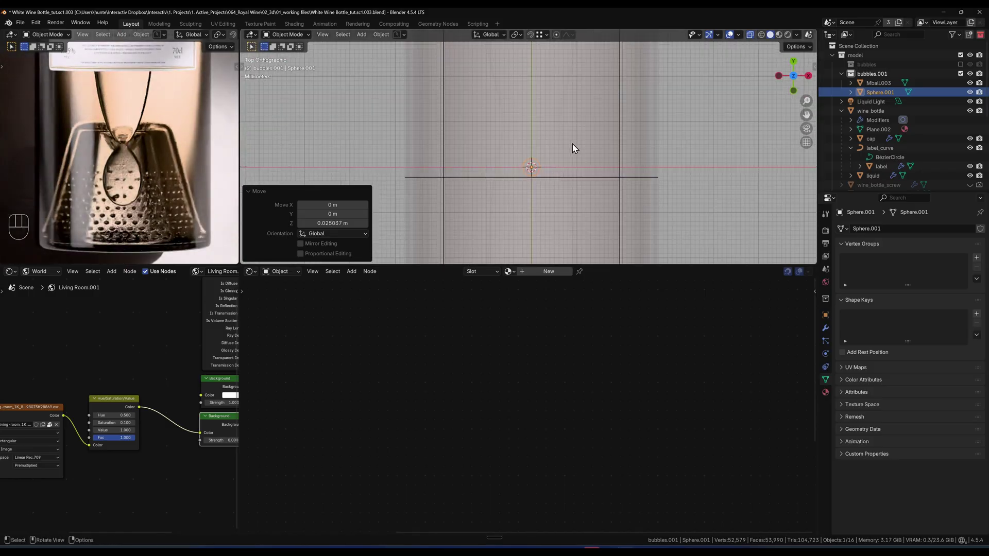
key("g")
left_click(582, 220)
Shift the sphere slightly in X and Y along the bottle to sit inside the glass.
left_click_drag(610, 224, 593, 242)
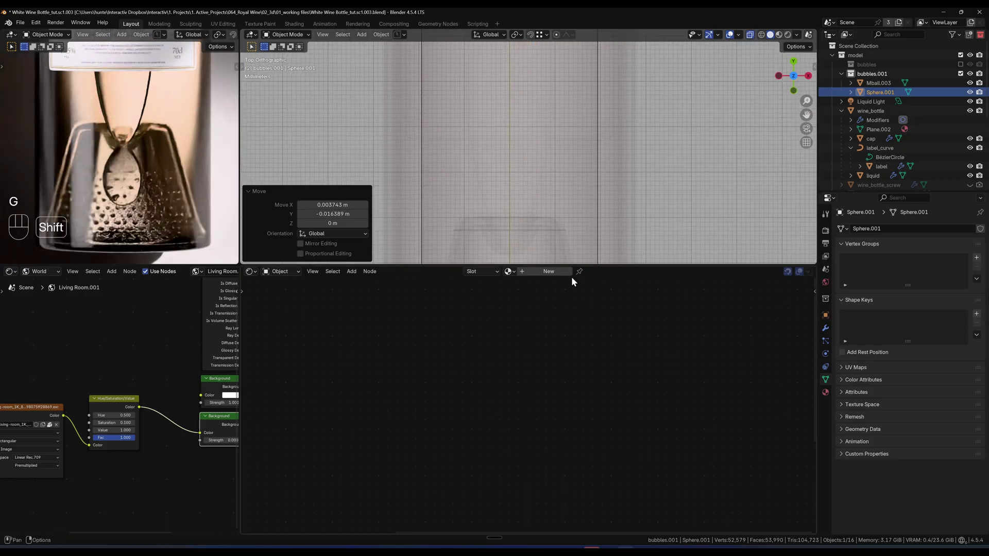
left_click_drag(586, 95, 576, 90)
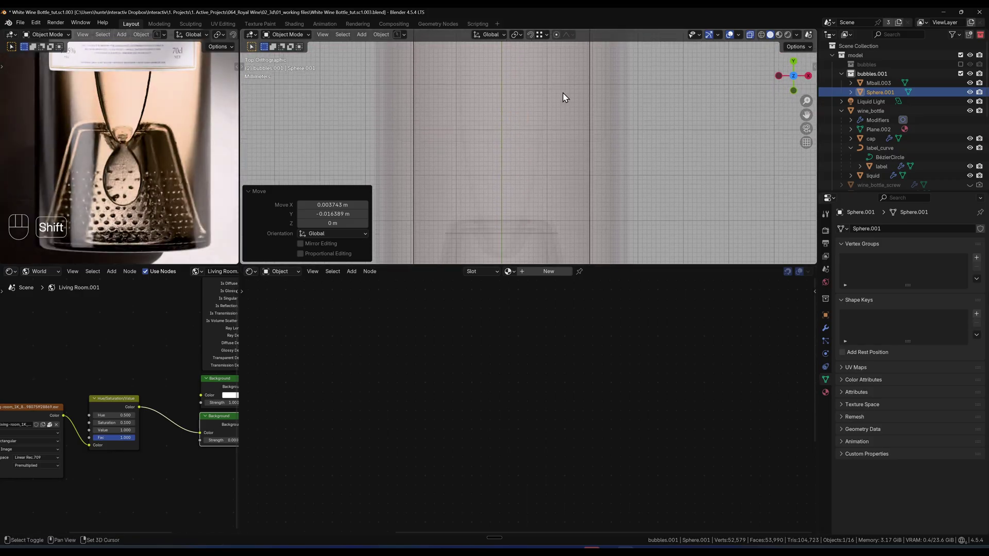
left_click_drag(549, 147, 554, 182)
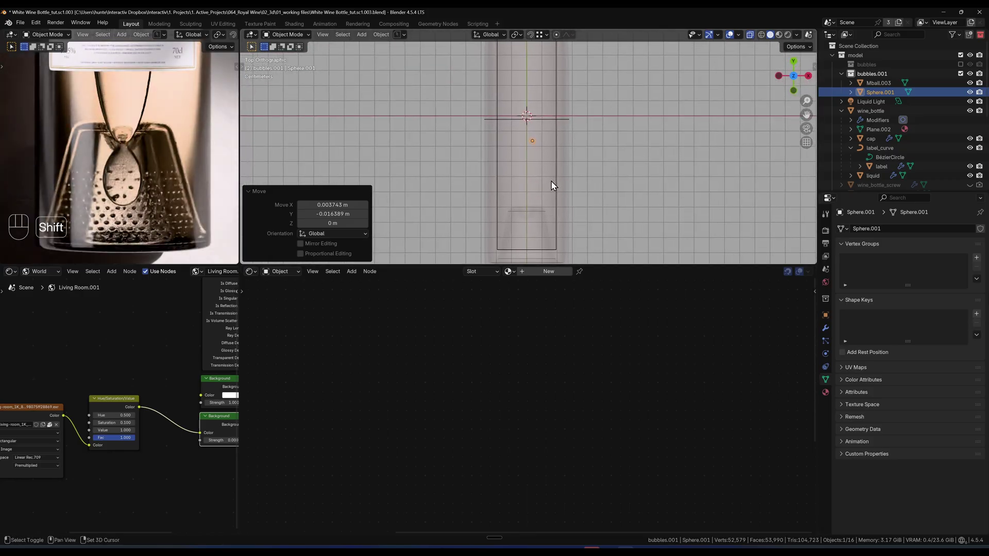
key("g")
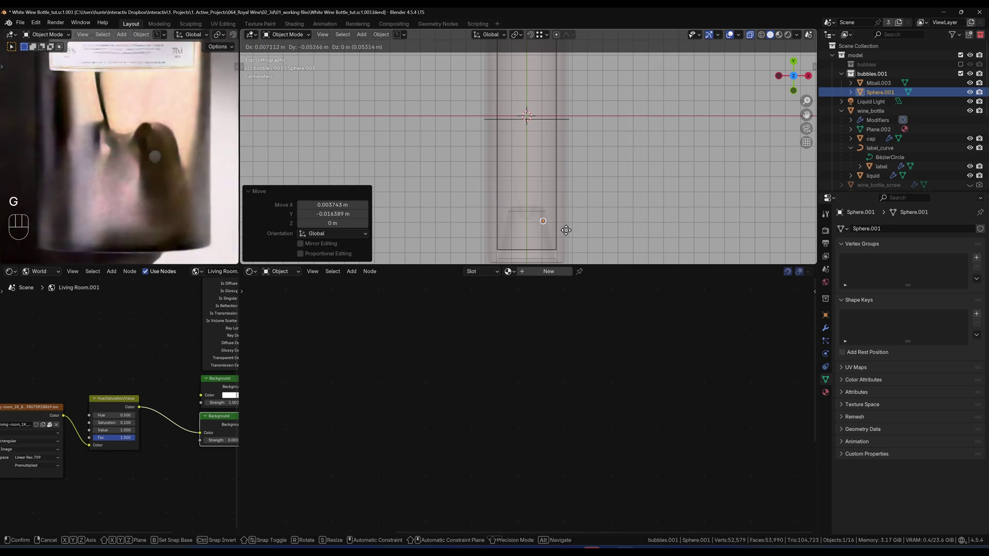
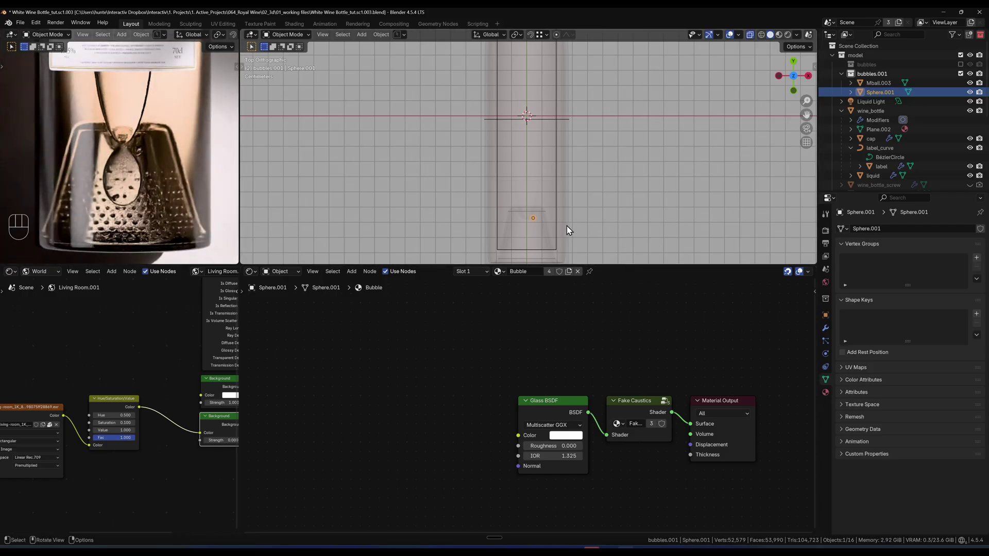
Move Sphere.001 toward the neck and switch to a close top orthographic view of it.
key("g")
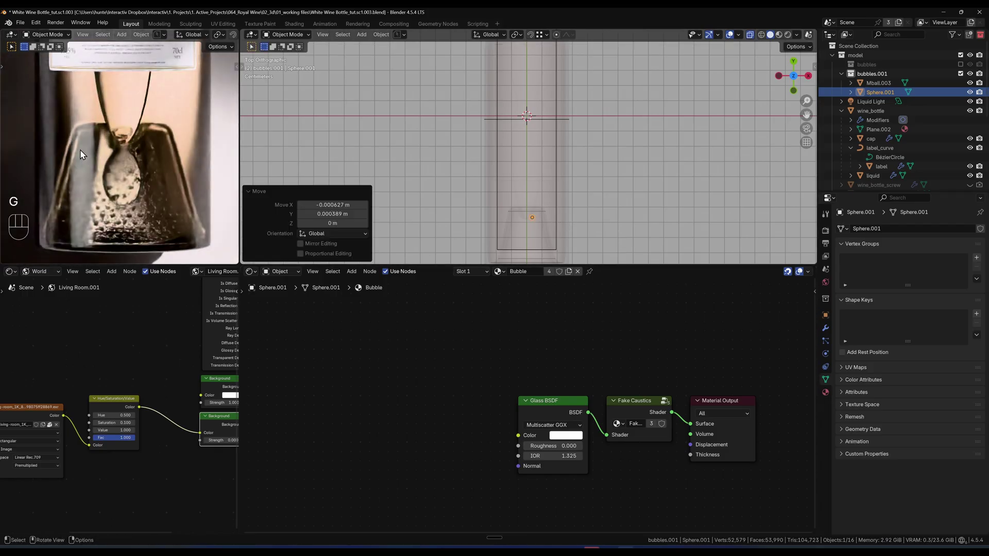
left_click_drag(642, 207, 664, 139)
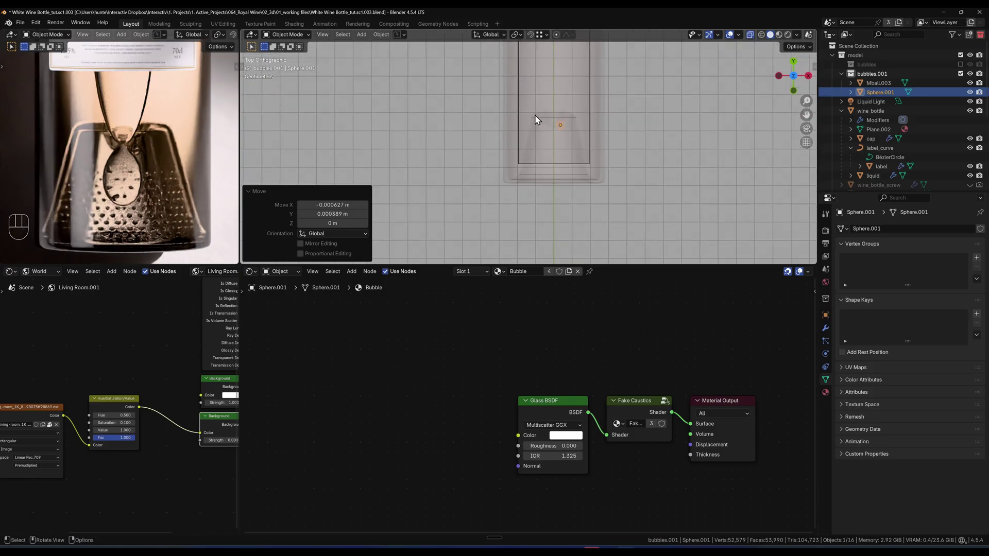
left_click_drag(607, 123, 520, 182)
middle_click(520, 181)
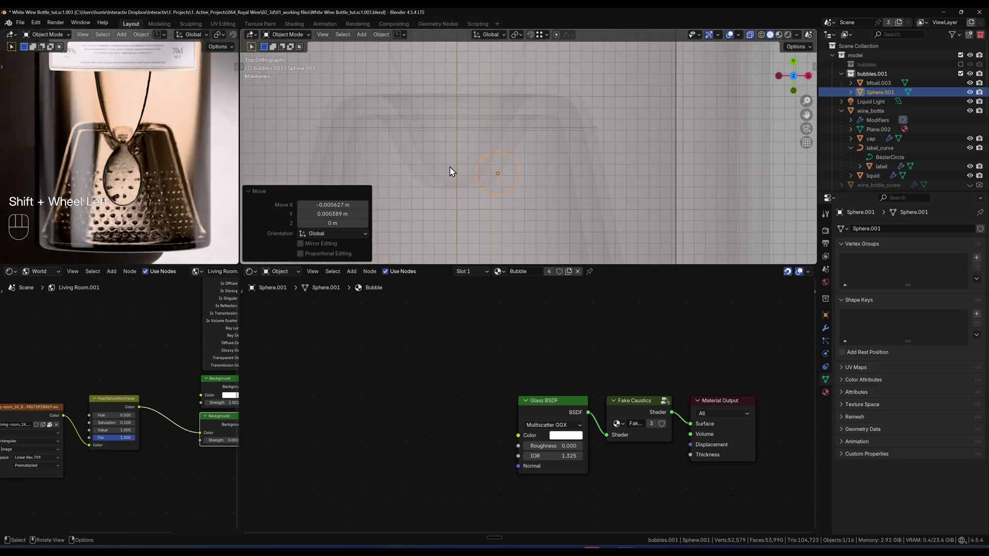
left_click(890, 87)
left_click(509, 179)
left_click(509, 179)
left_click(509, 179)
Place the bubble at the neck centre (offset -0.000328 m X, 0.001791 m Y) and show the scene as wireframe.
key("g")
left_click(525, 170)
key("z")
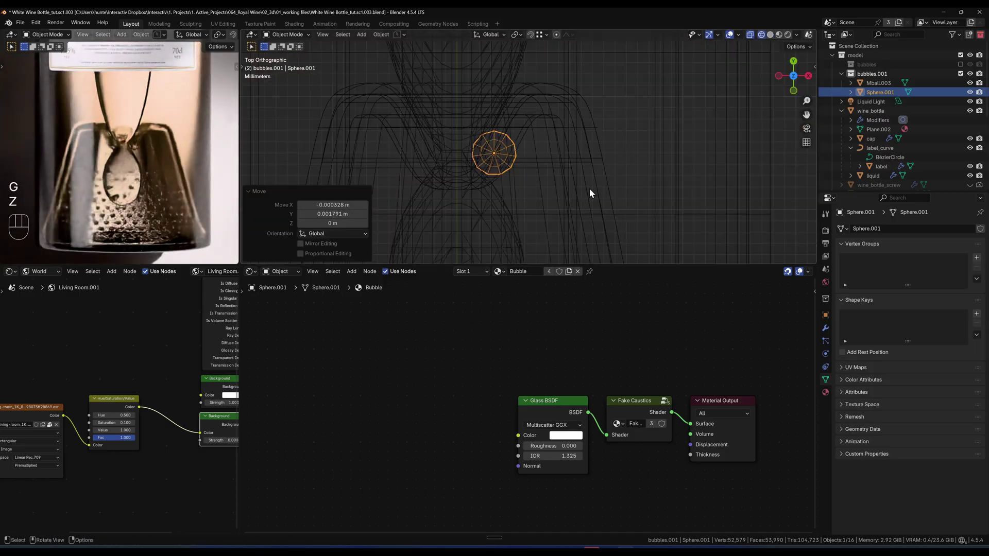
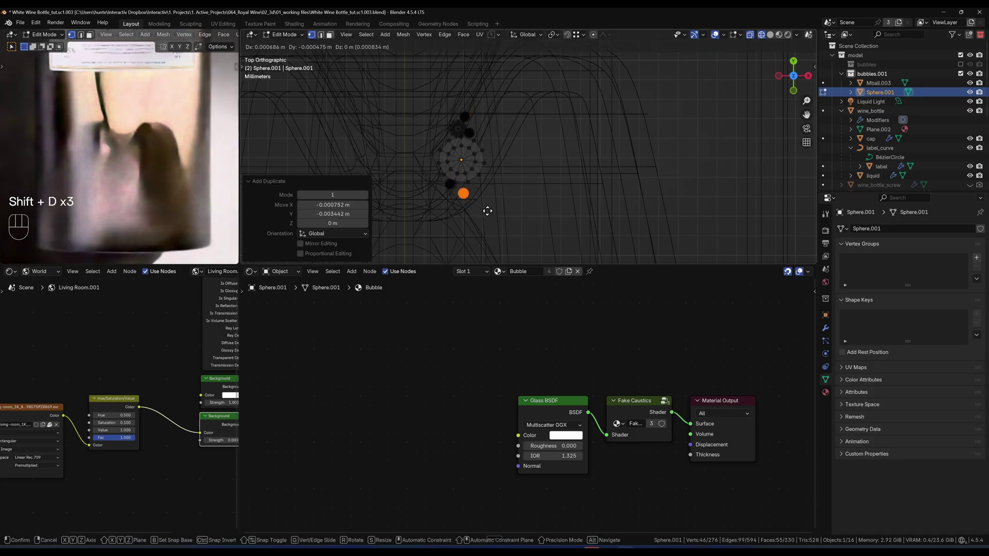
Resize and place a duplicated bubble beside the original, then check the cluster from front view.
key("s")
key("g")
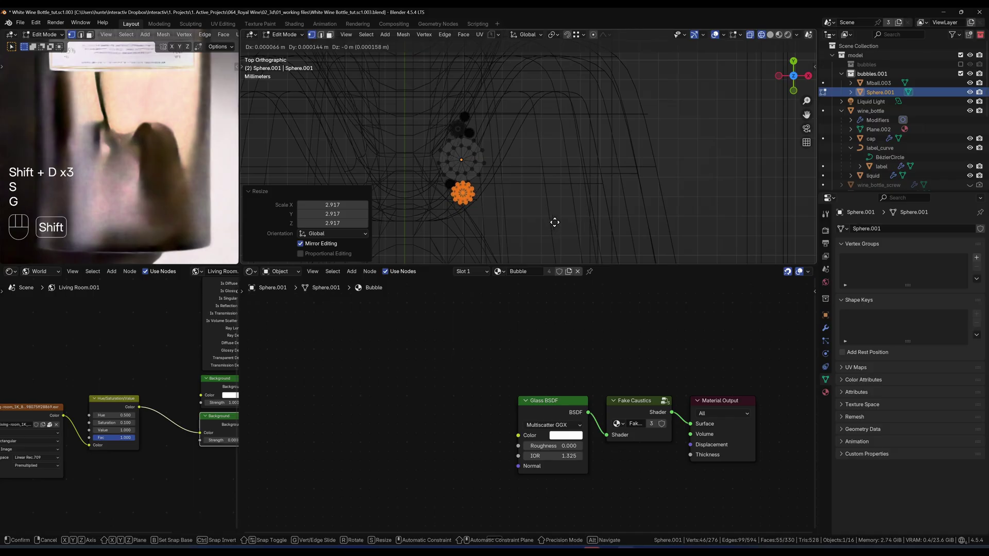
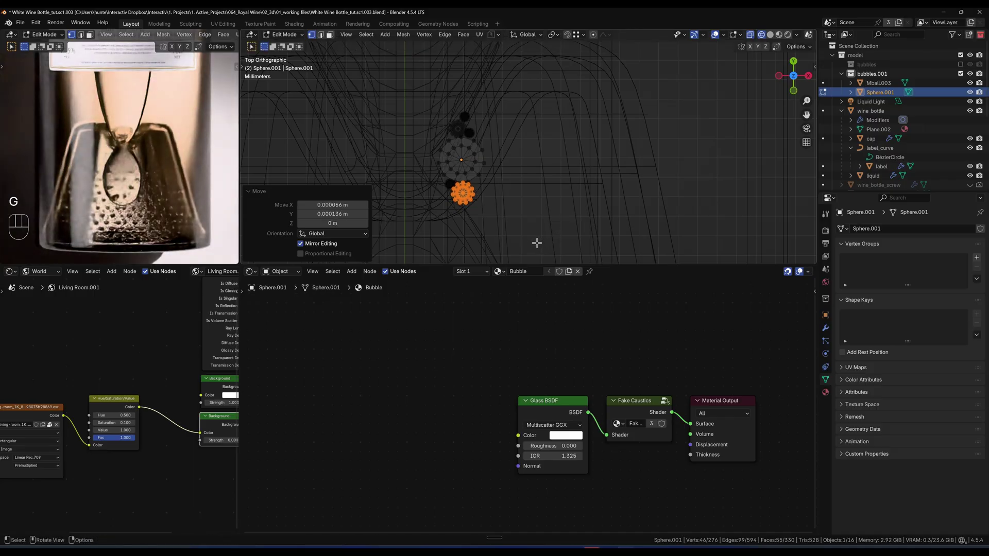
key("`")
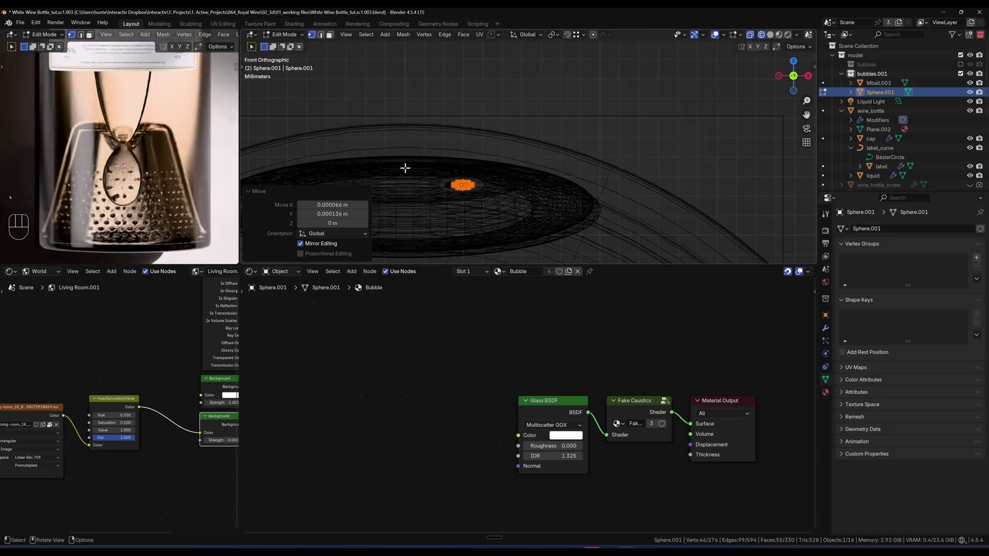
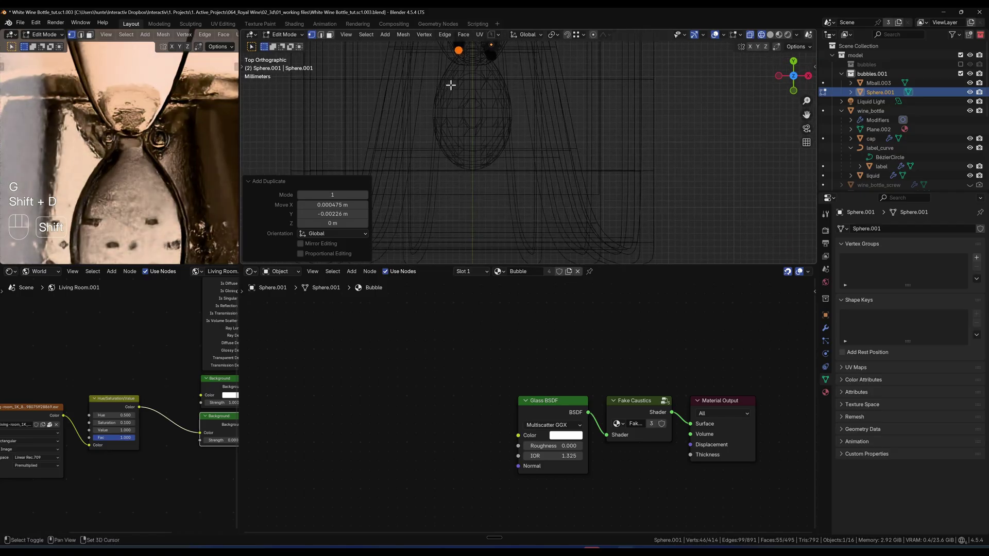
Duplicate two more bubble spheres in Edit Mode near the rounded top, one shrunk to 0.61.
key("shift+d")
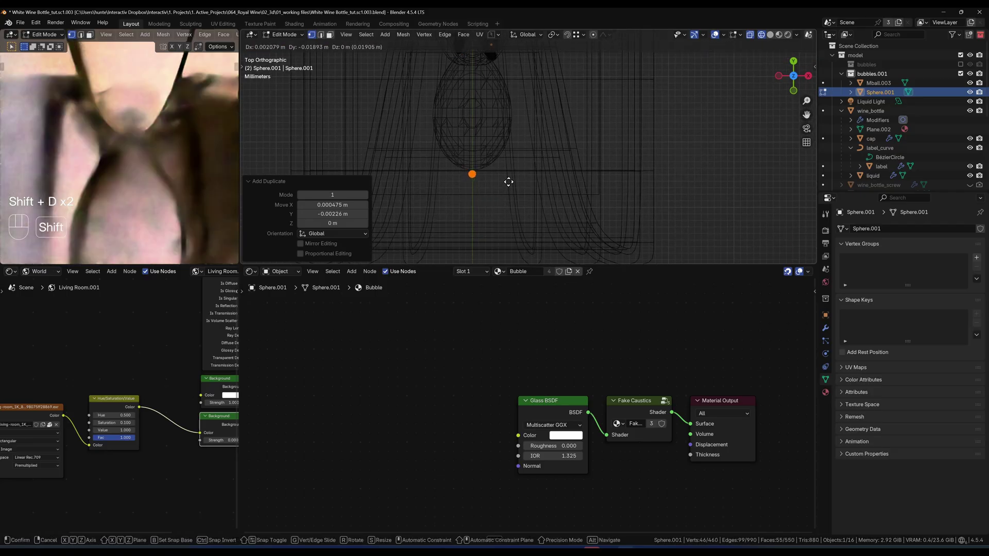
key("shift+d")
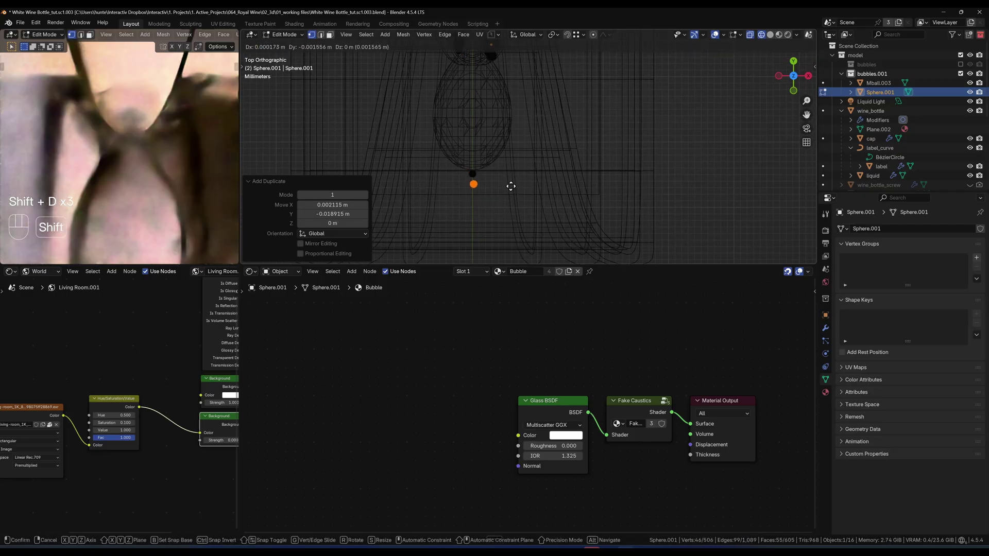
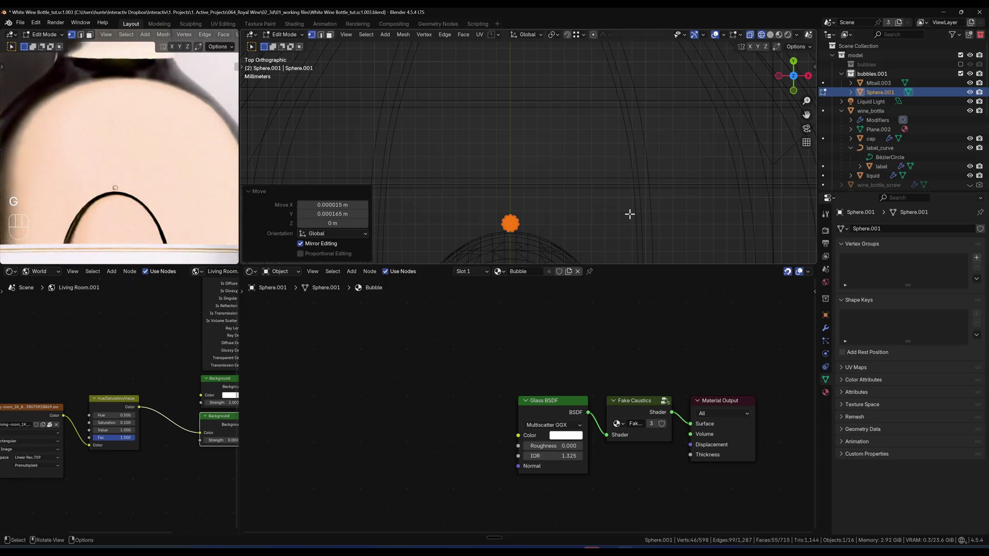
Duplicate another bubble around the dome, shrink it to about 0.478 and move it into place.
left_click_drag(609, 439, 697, 425)
key("s")
key("shift+d")
key("s")
key("g")
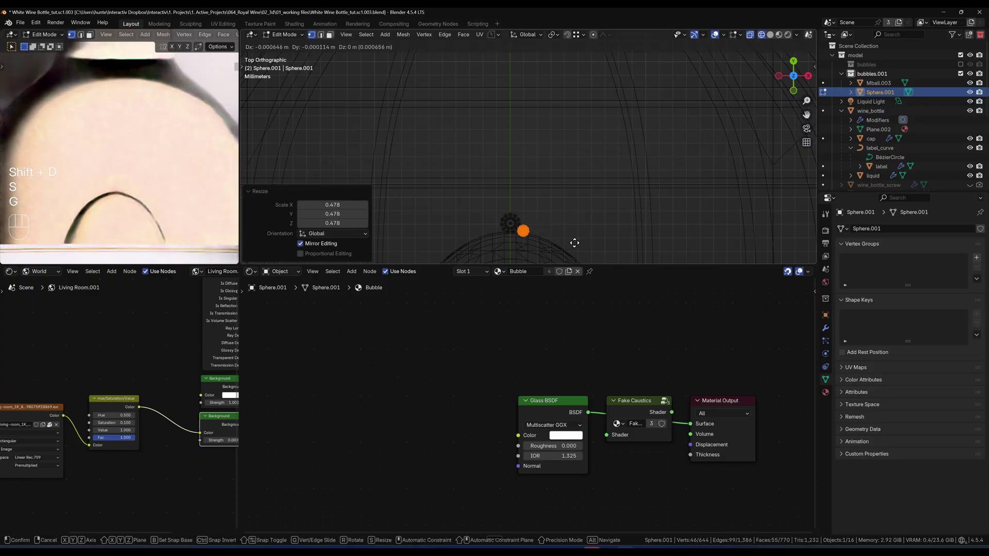
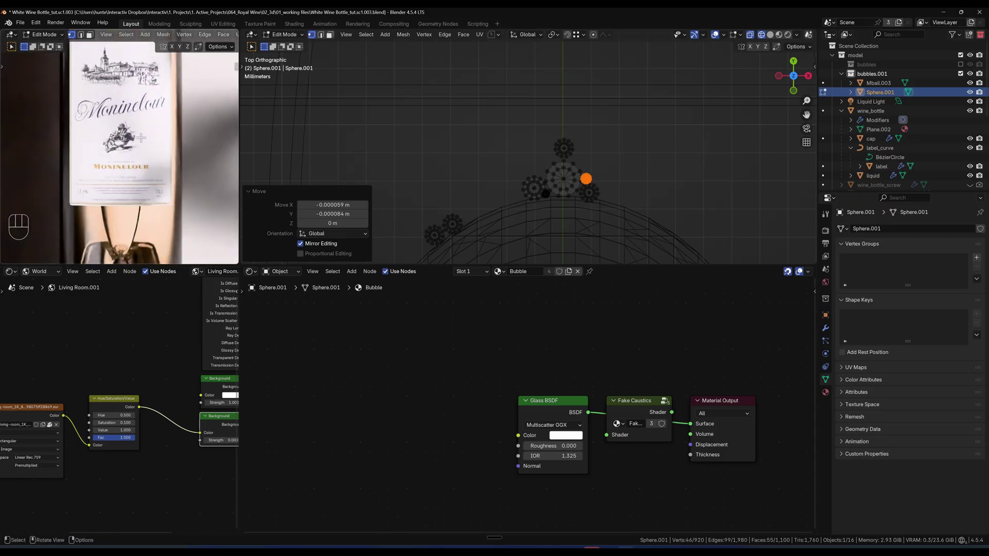
Save the .blend file and start rendering the wine bottle scene with F12.
key("ctrl+s")
key("z")
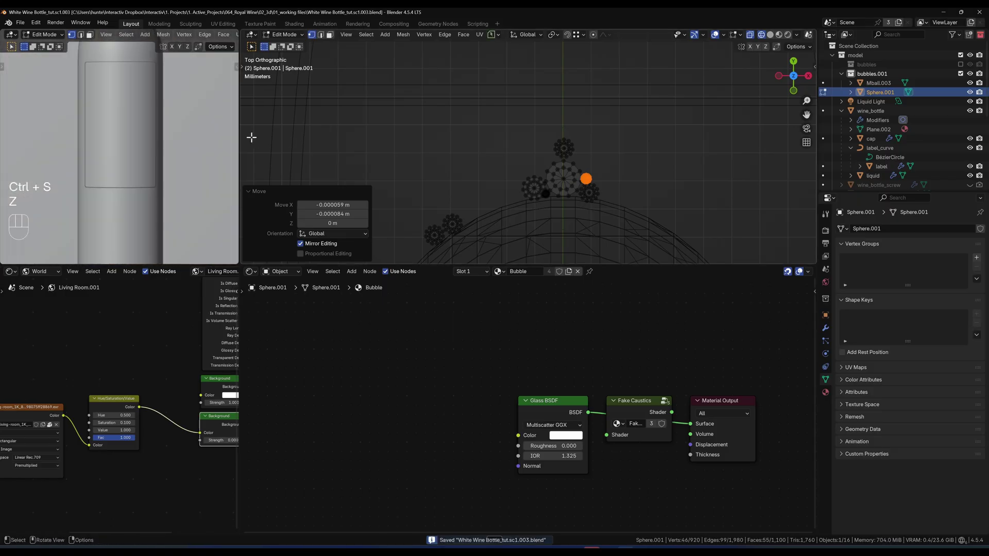
key("F12")
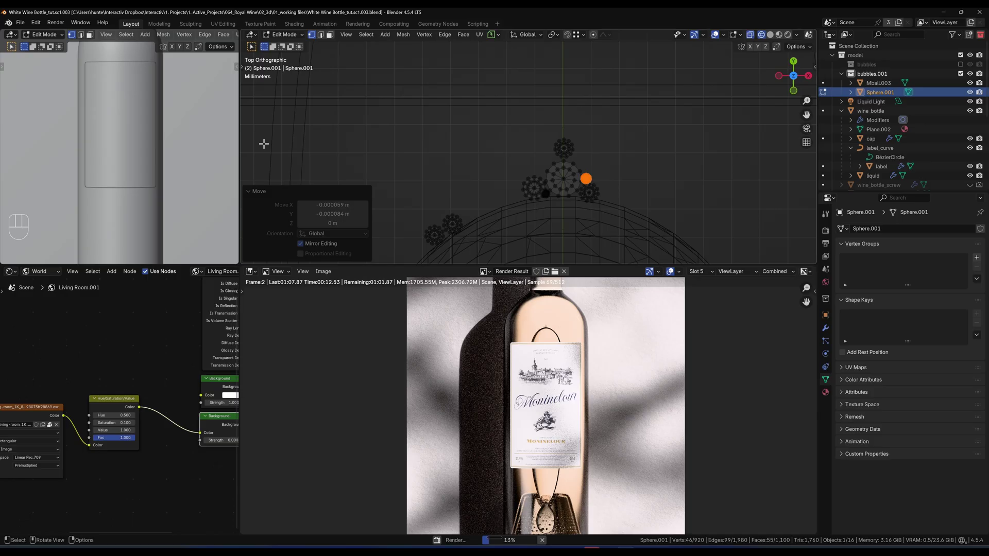
Zoom into the finished render and pan across the bottle to inspect the air bubble in the base.
key("ctrl+shift+F2")
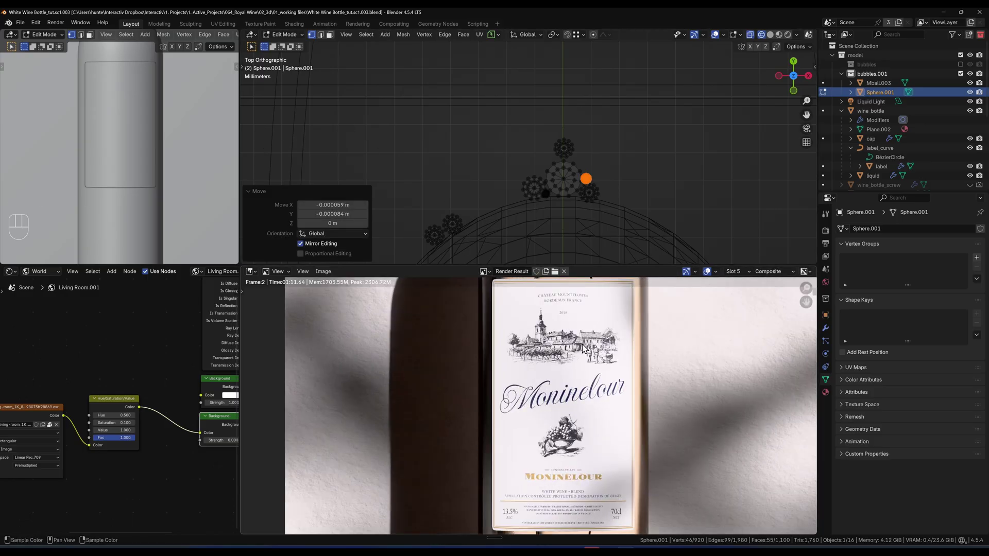
left_click(578, 387)
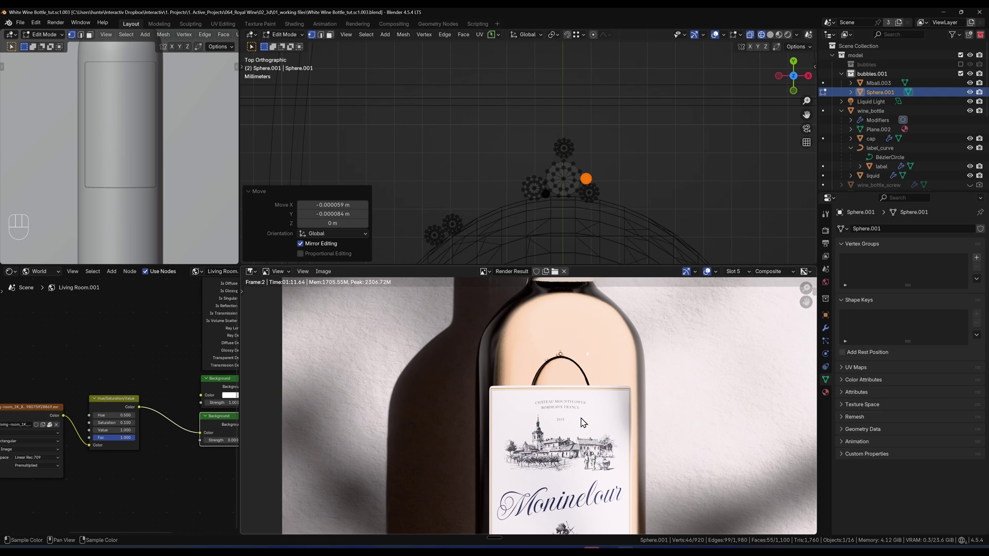
middle_click(570, 462)
middle_click(564, 445)
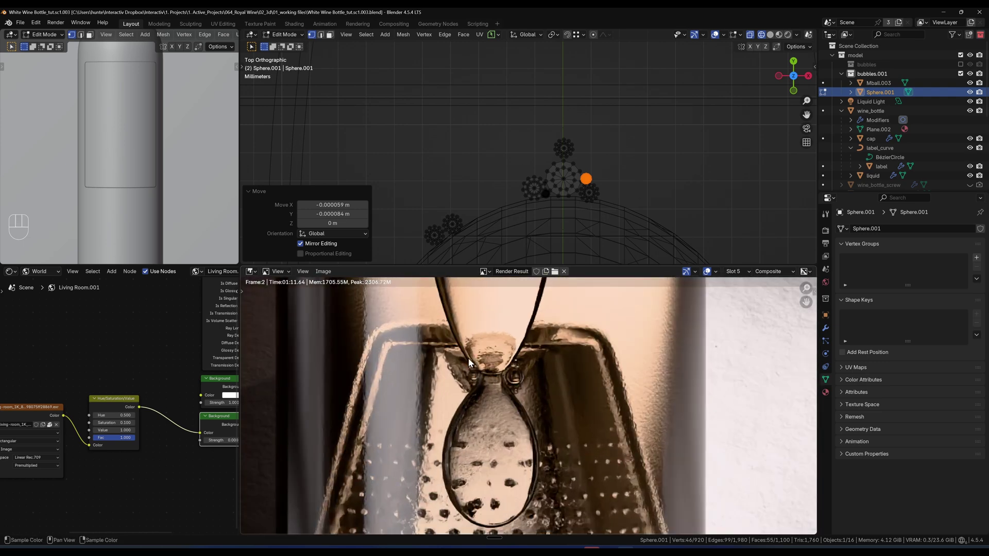
middle_click(534, 373)
middle_click(525, 375)
middle_click(533, 359)
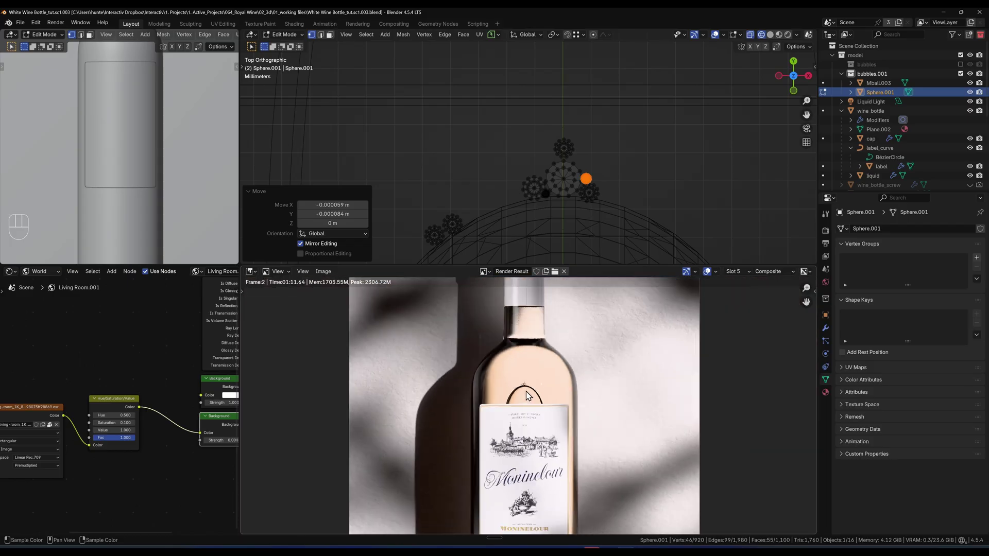
Zoom out over the whole rendered bottle, then review the base, label and neck bubbles.
left_click(529, 416)
left_click_drag(537, 419, 530, 364)
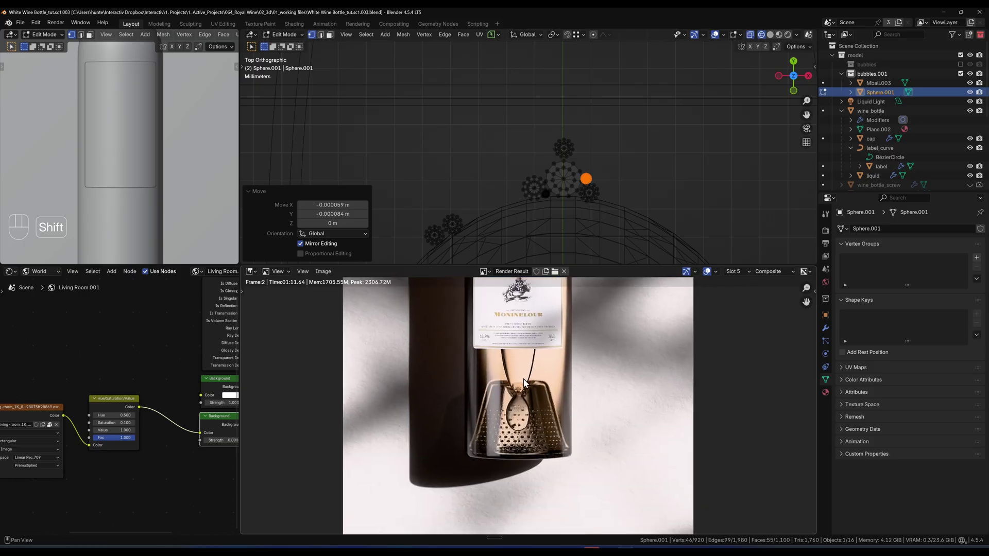
left_click_drag(547, 326, 541, 415)
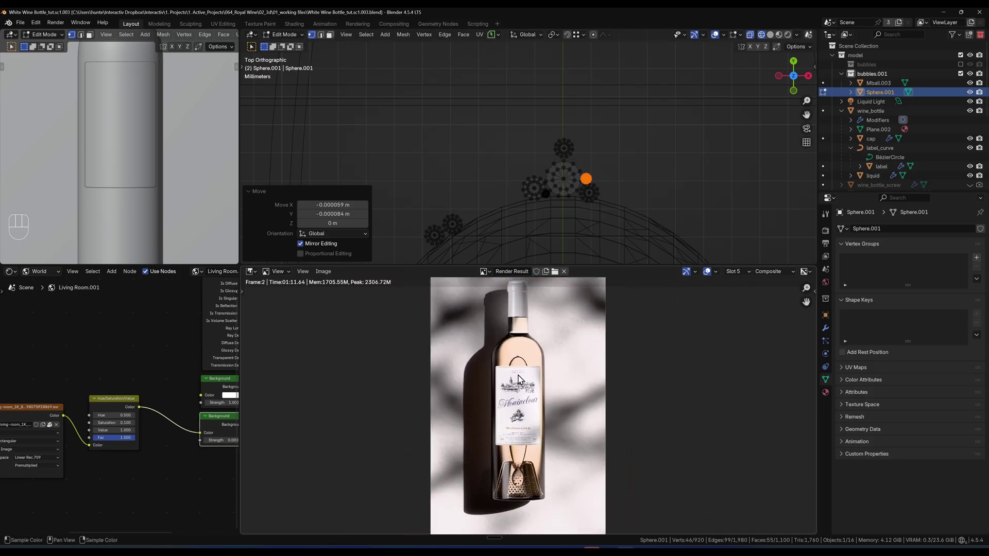
left_click(533, 370)
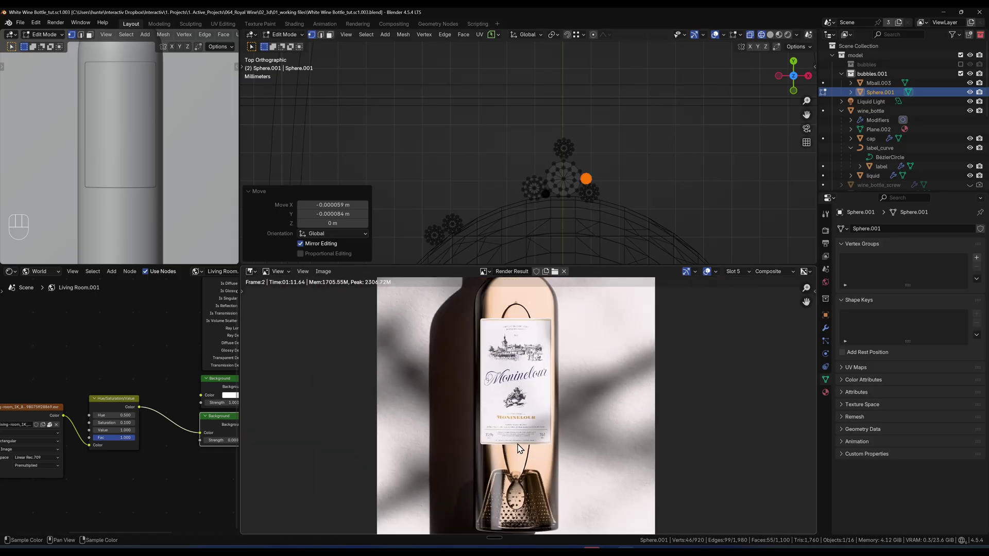
left_click_drag(519, 441, 502, 426)
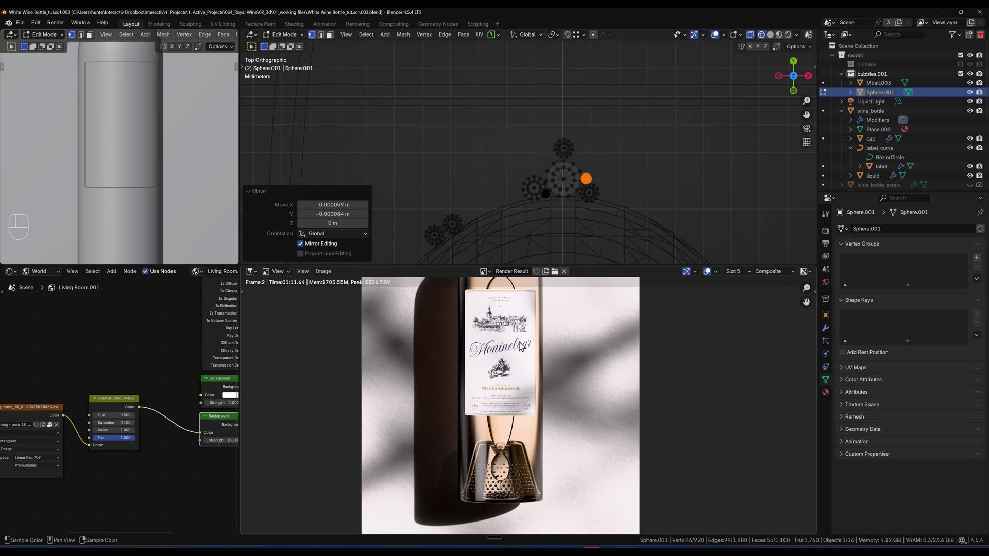
left_click_drag(516, 341, 511, 384)
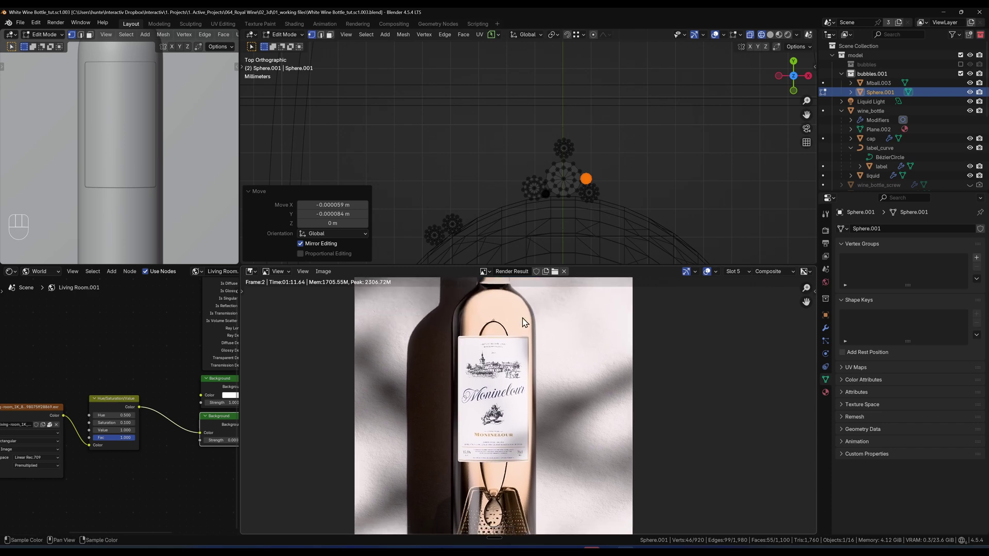